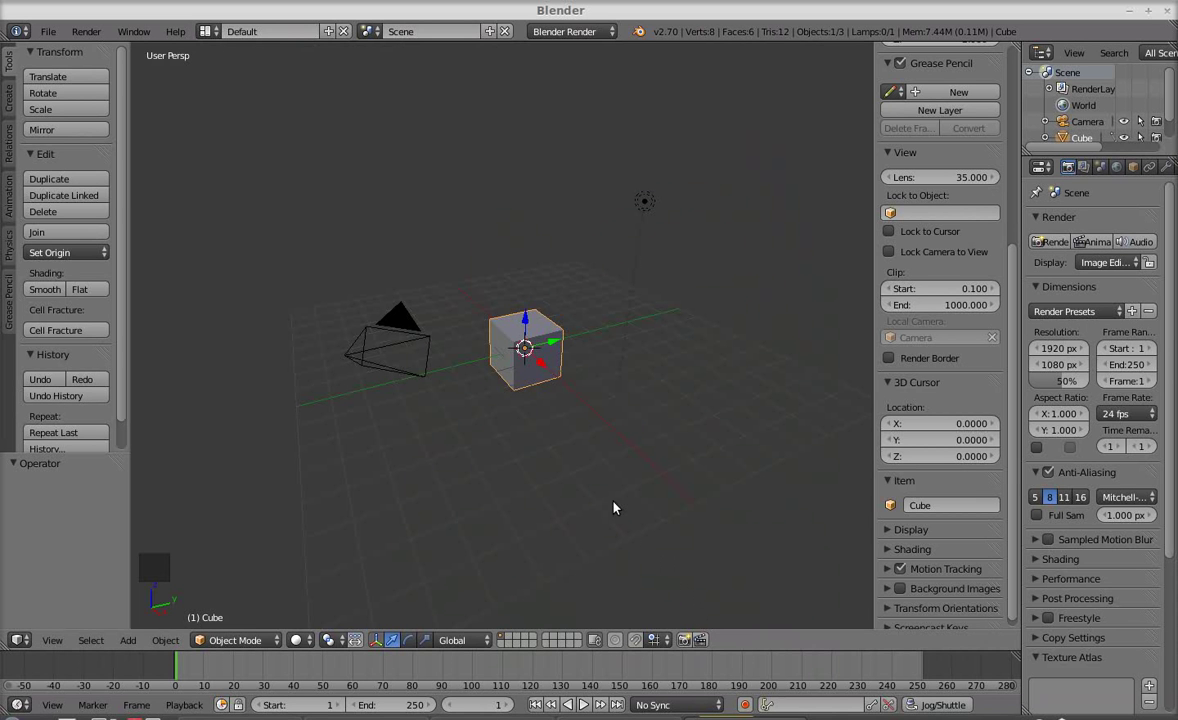
- Delete the default cube, leaving only the camera and lamp in the scene
middle_click(538, 464)
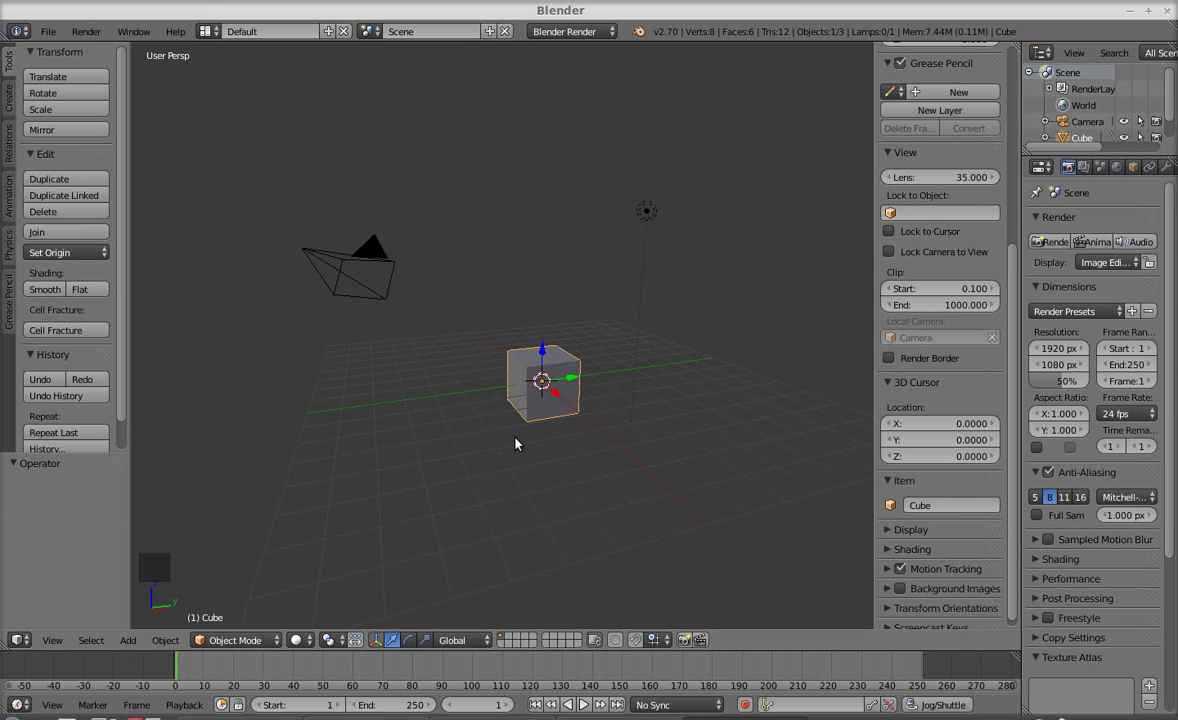
key("Delete")
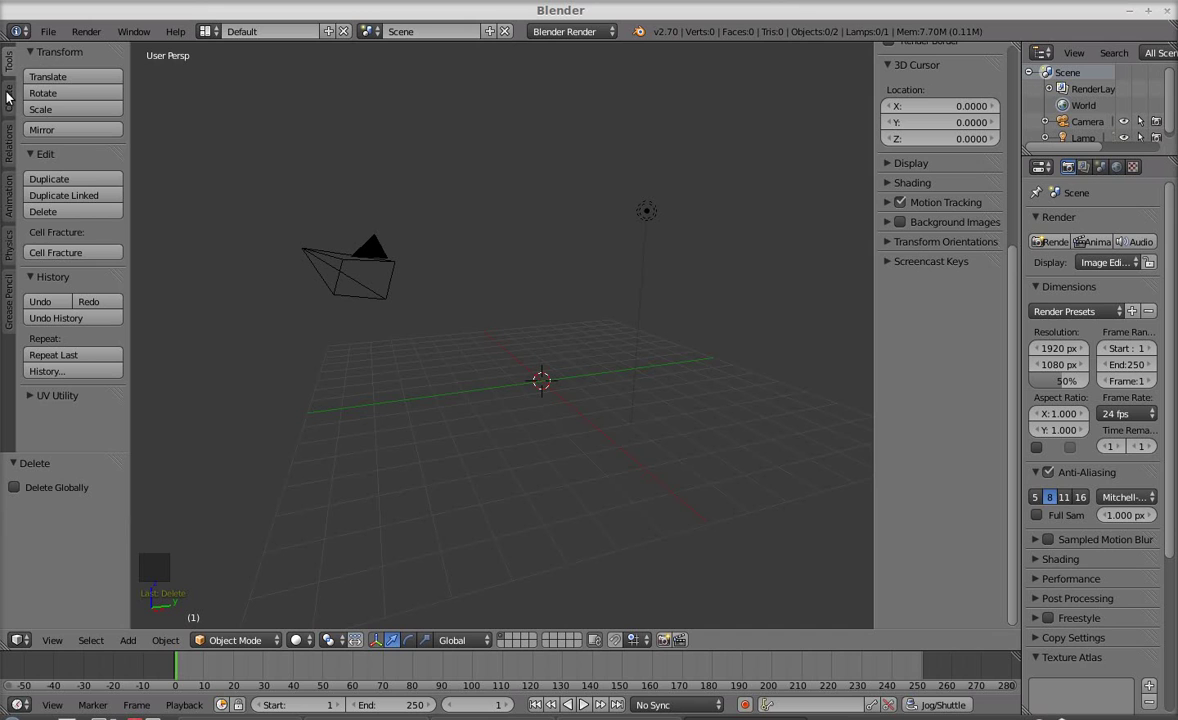
- Add a Bezier curve from the Create panel and enter Edit Mode on it
left_click(11, 98)
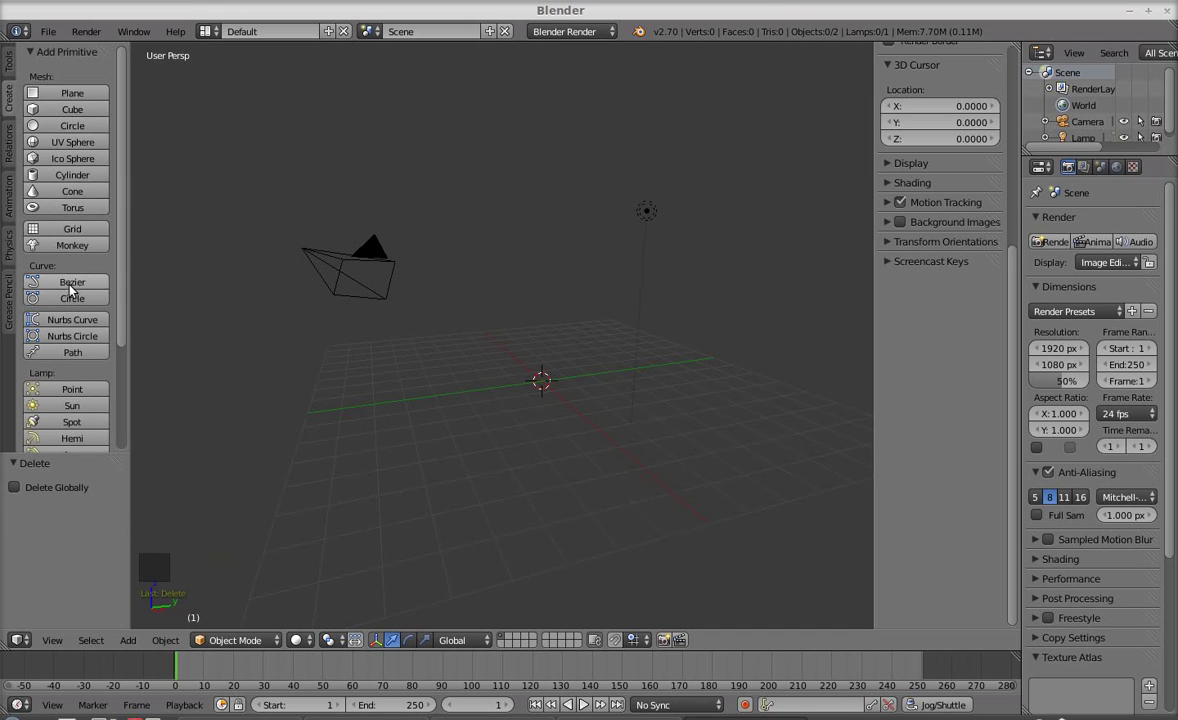
left_click(87, 284)
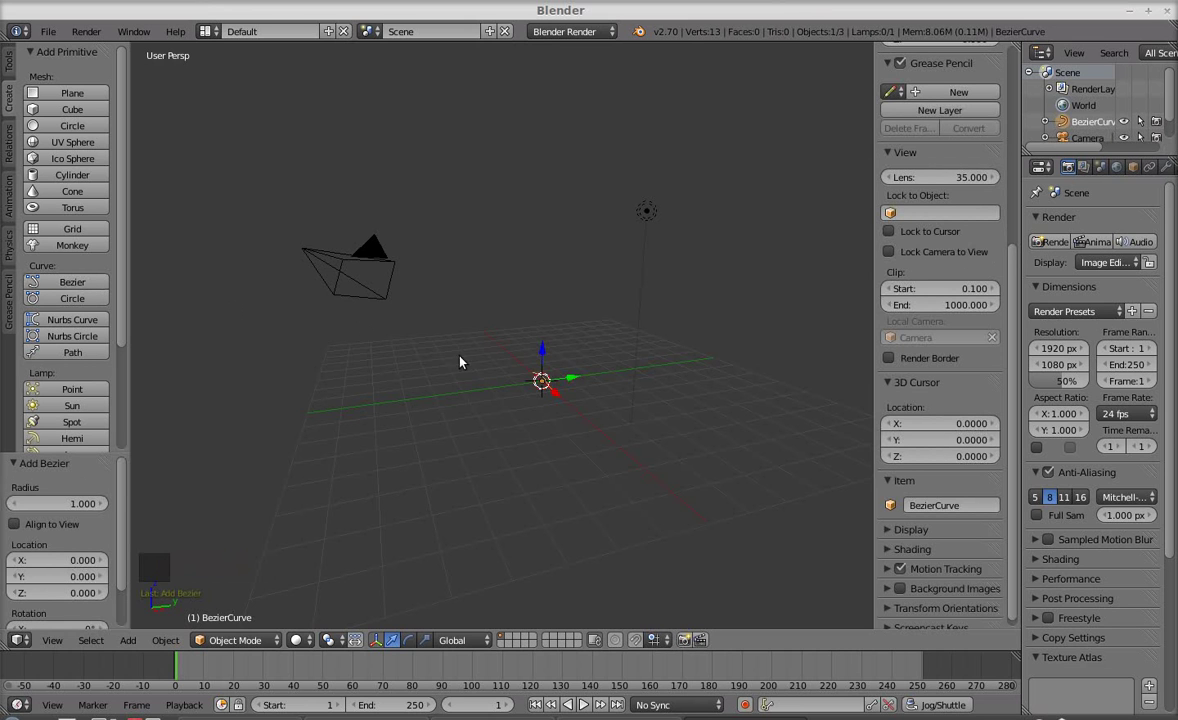
middle_click(475, 400)
key("KP_Decimal")
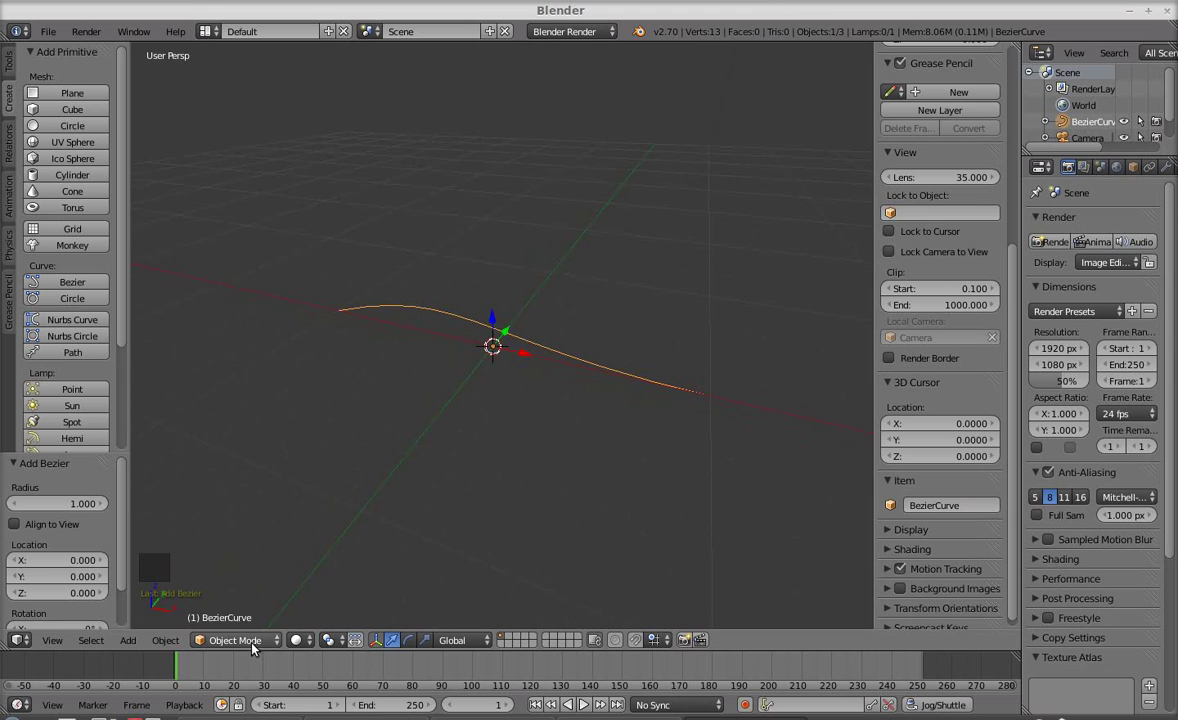
left_click(255, 648)
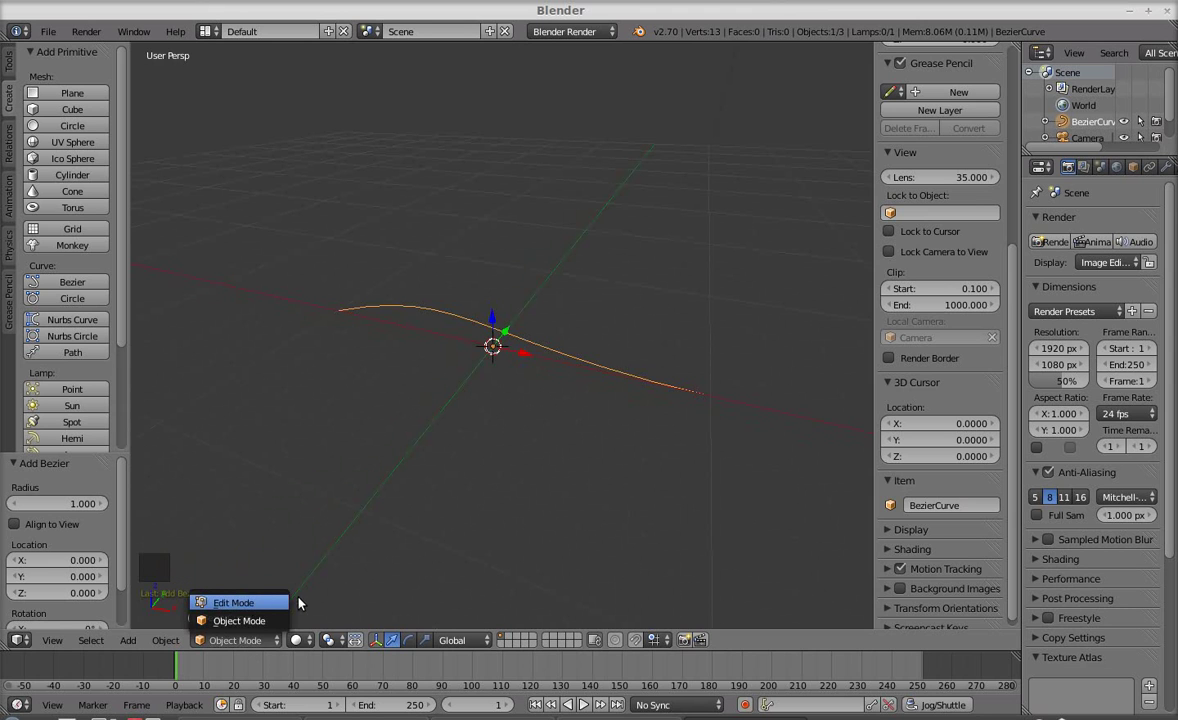
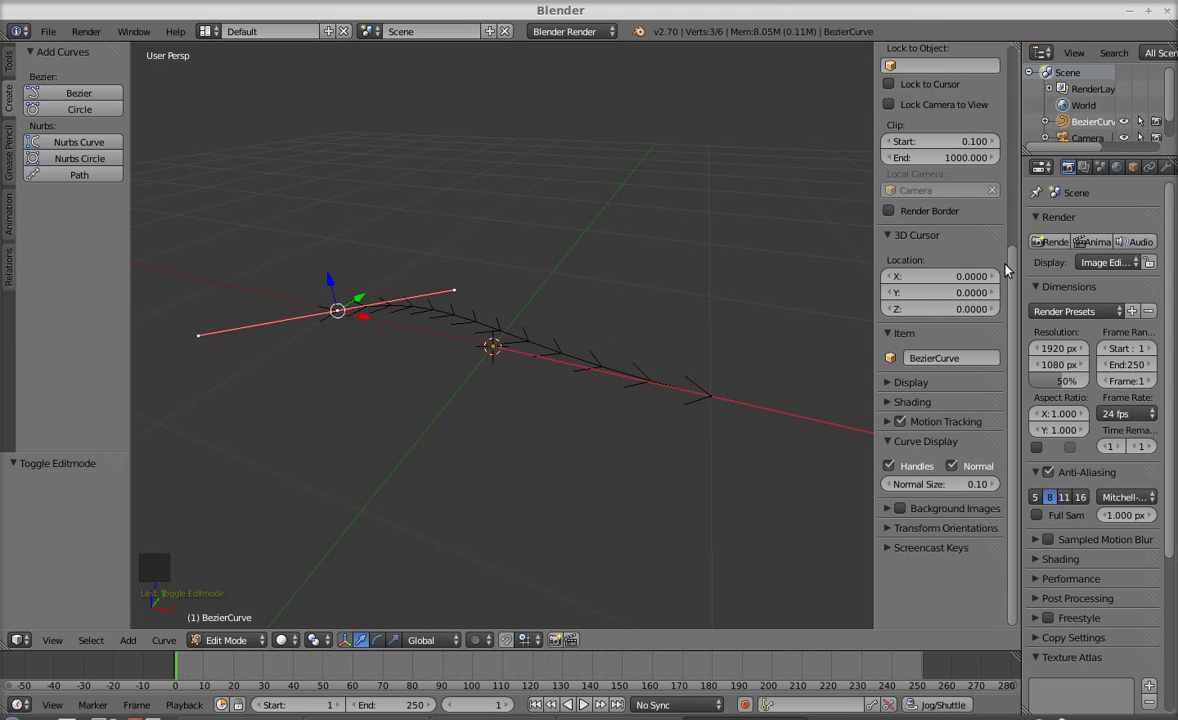
- Set the selected end control point's X coordinate so it sits on the origin
left_click(1012, 270)
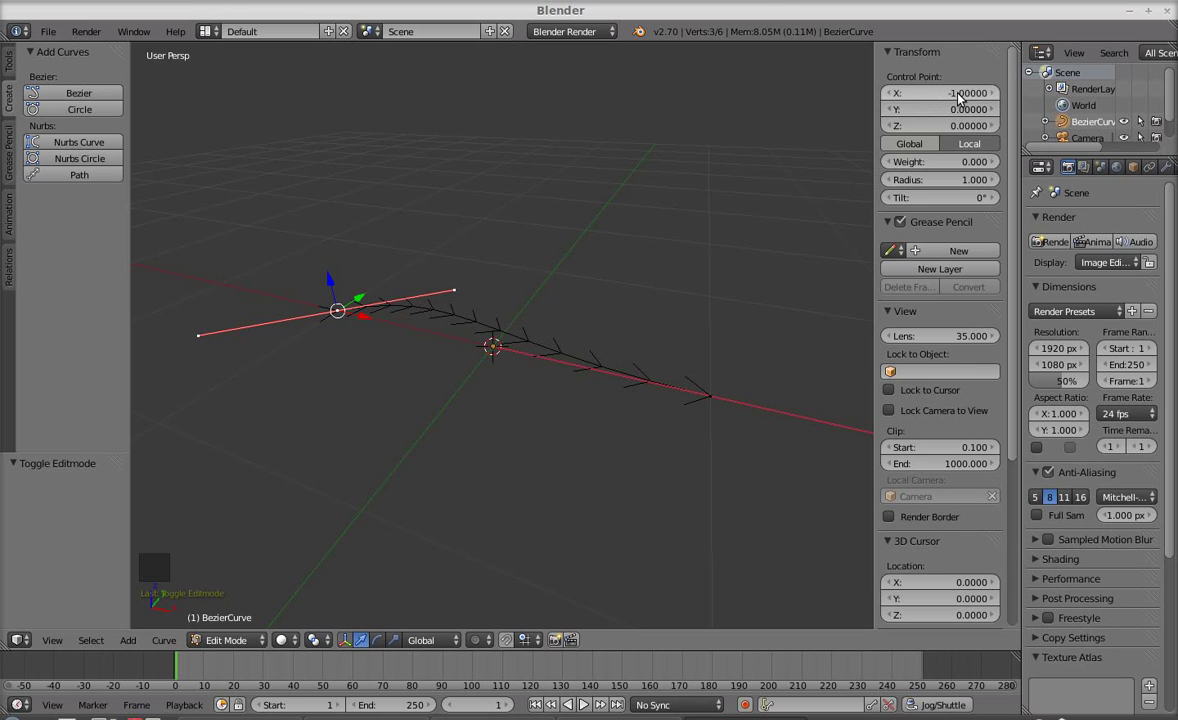
left_click(961, 95)
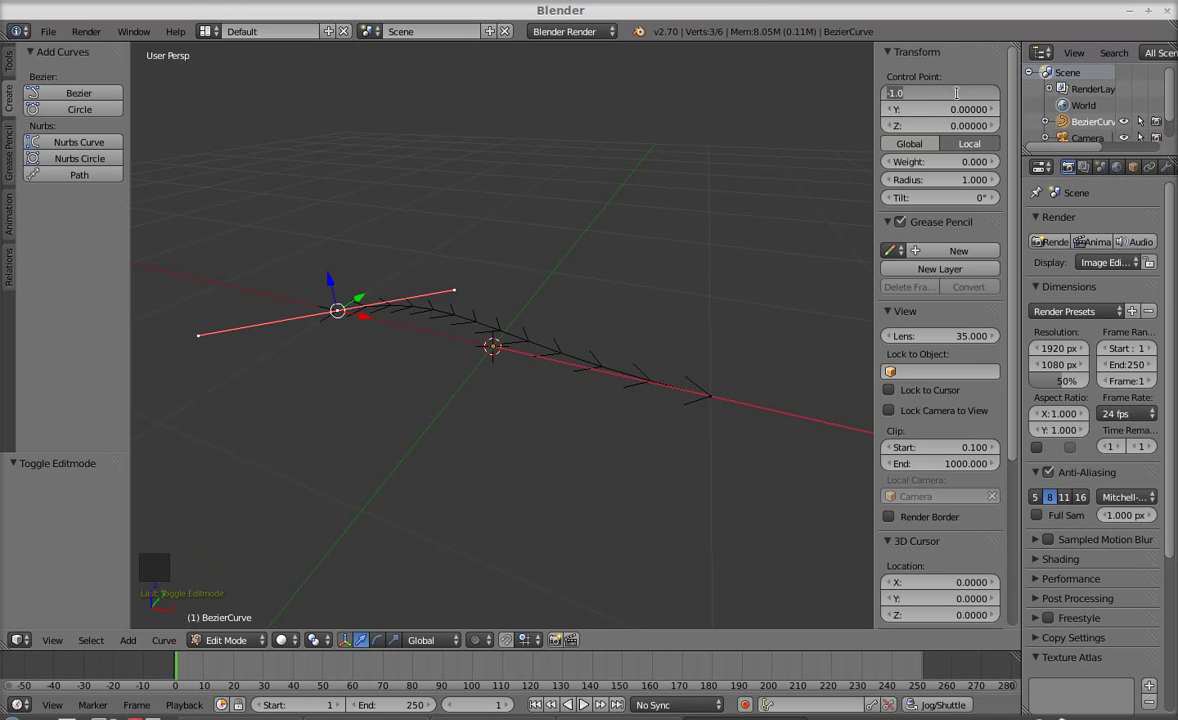
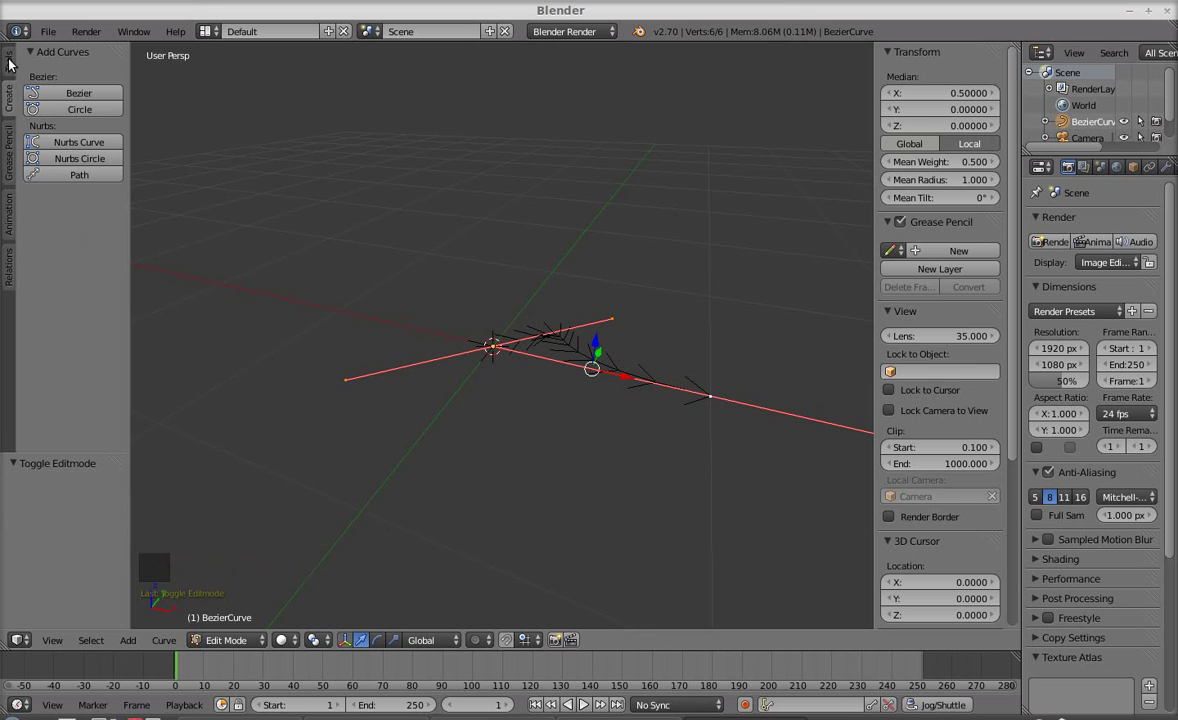
- Subdivide the curve twice from the Tools panel to add more control points
left_click(12, 64)
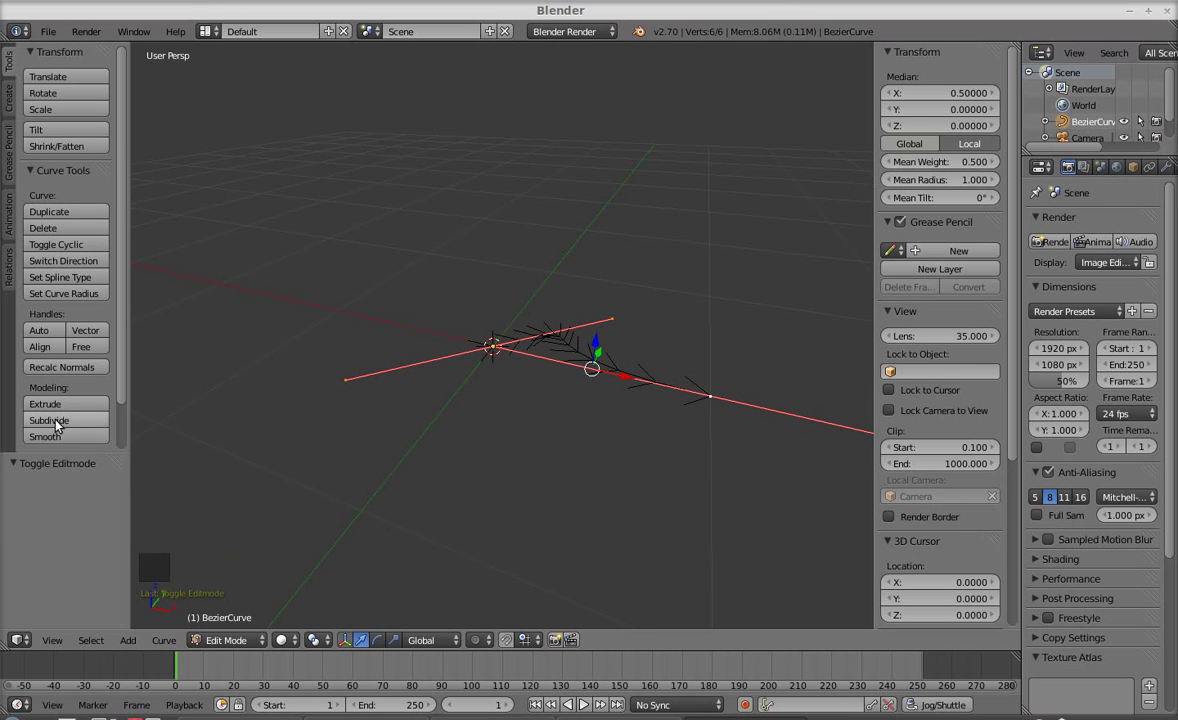
left_click(104, 423)
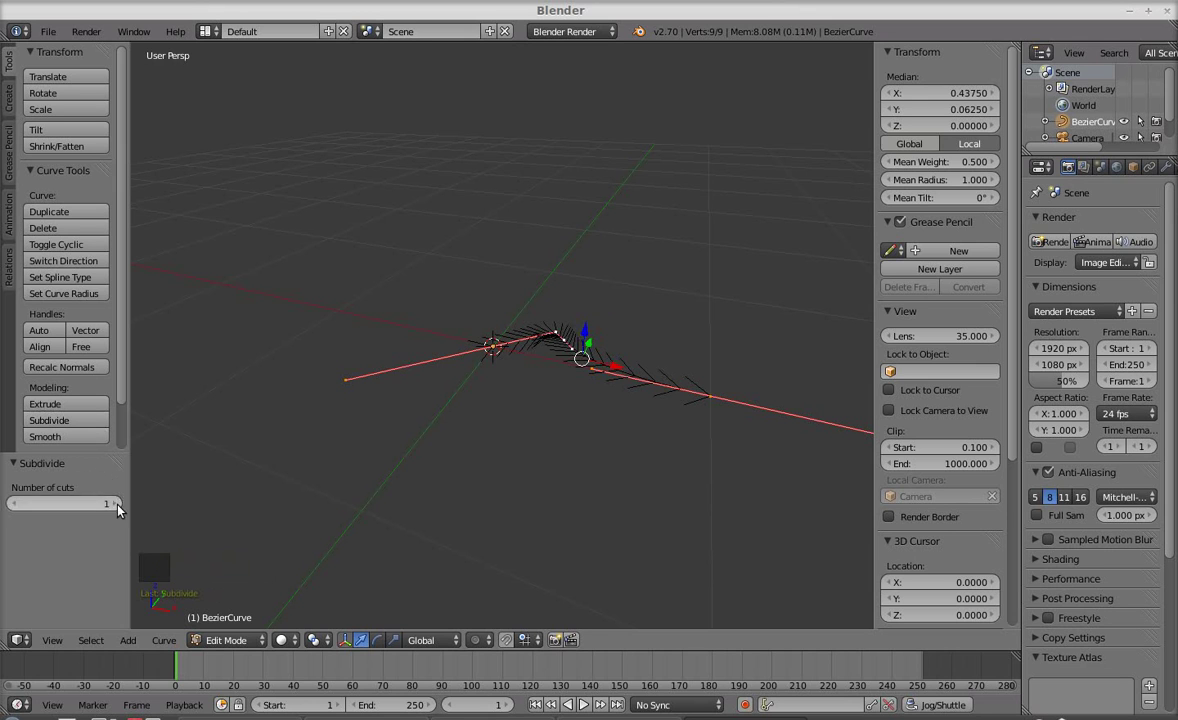
left_click(120, 510)
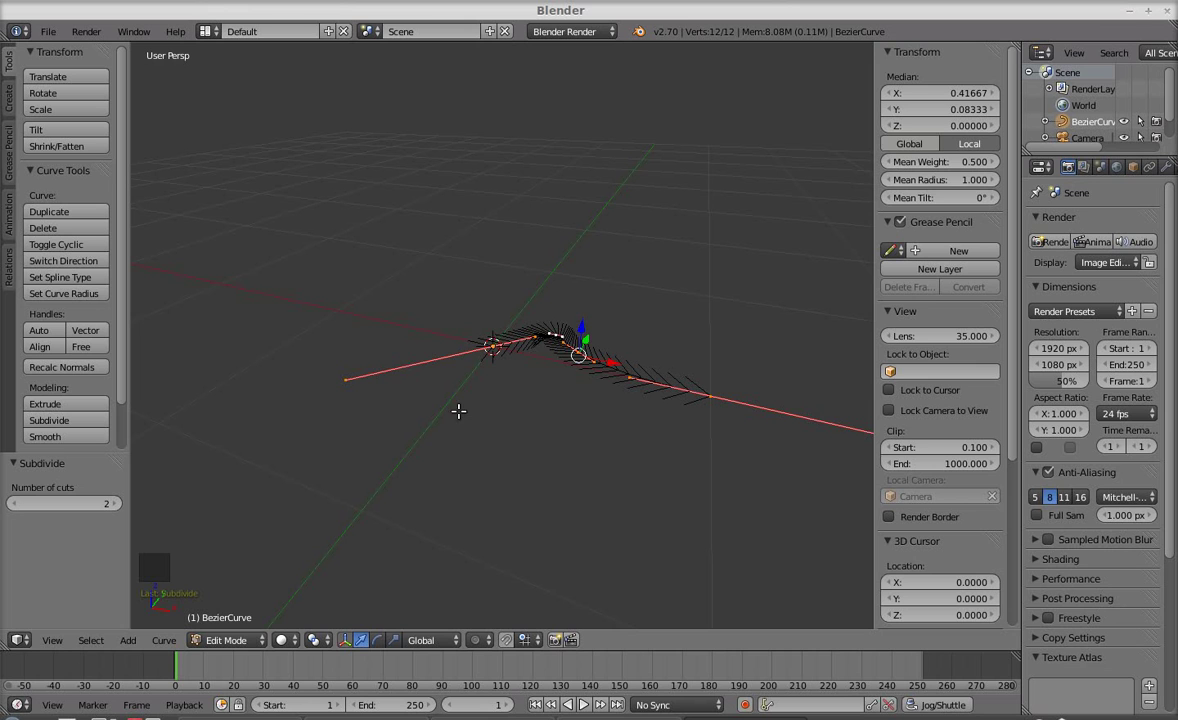
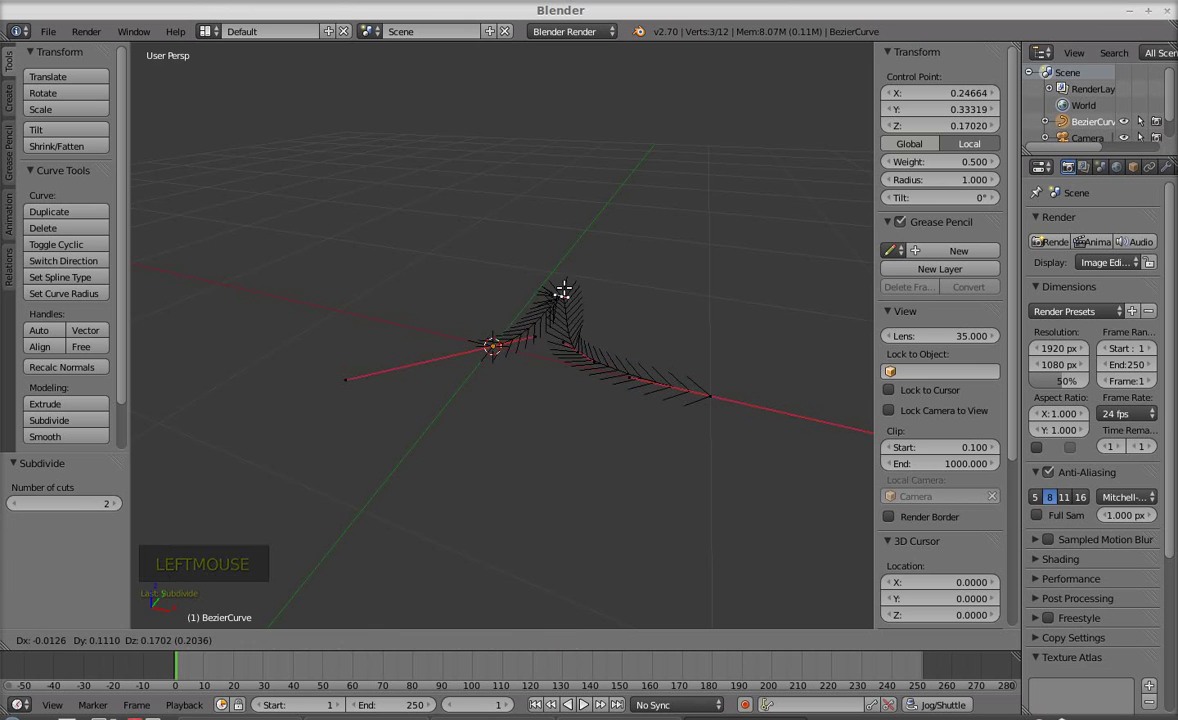
- Lift the new control points upward so the curve bends into a wavy, arched shape
left_click(588, 349)
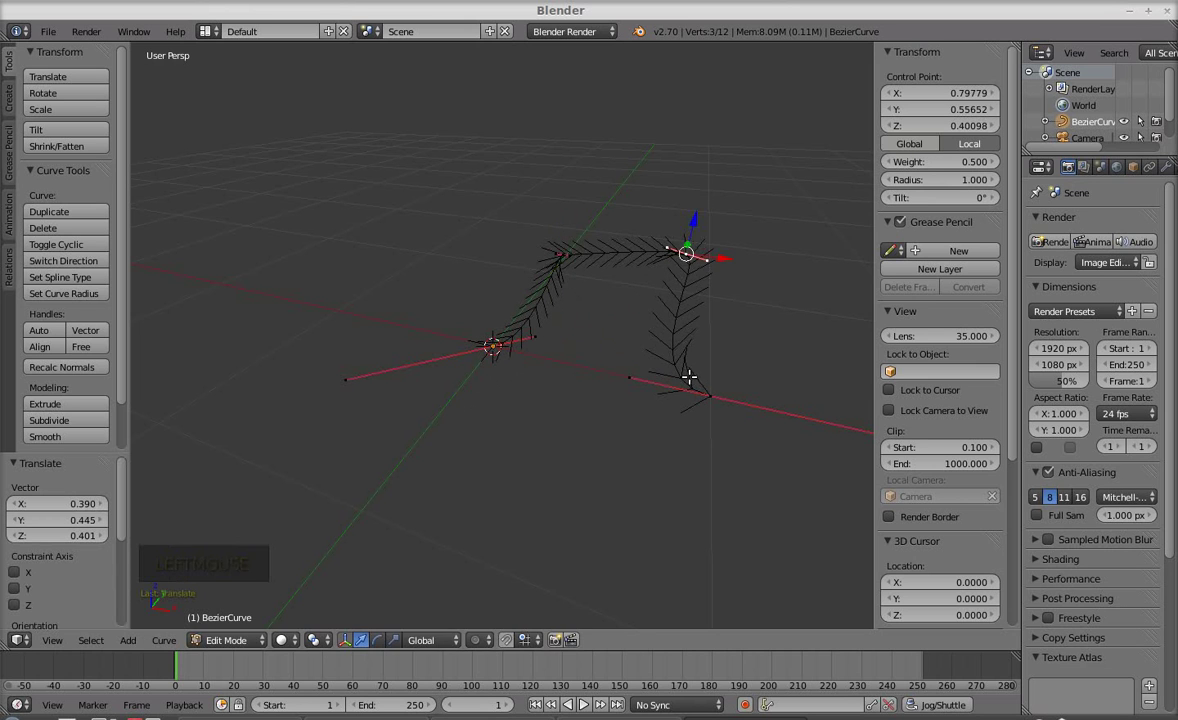
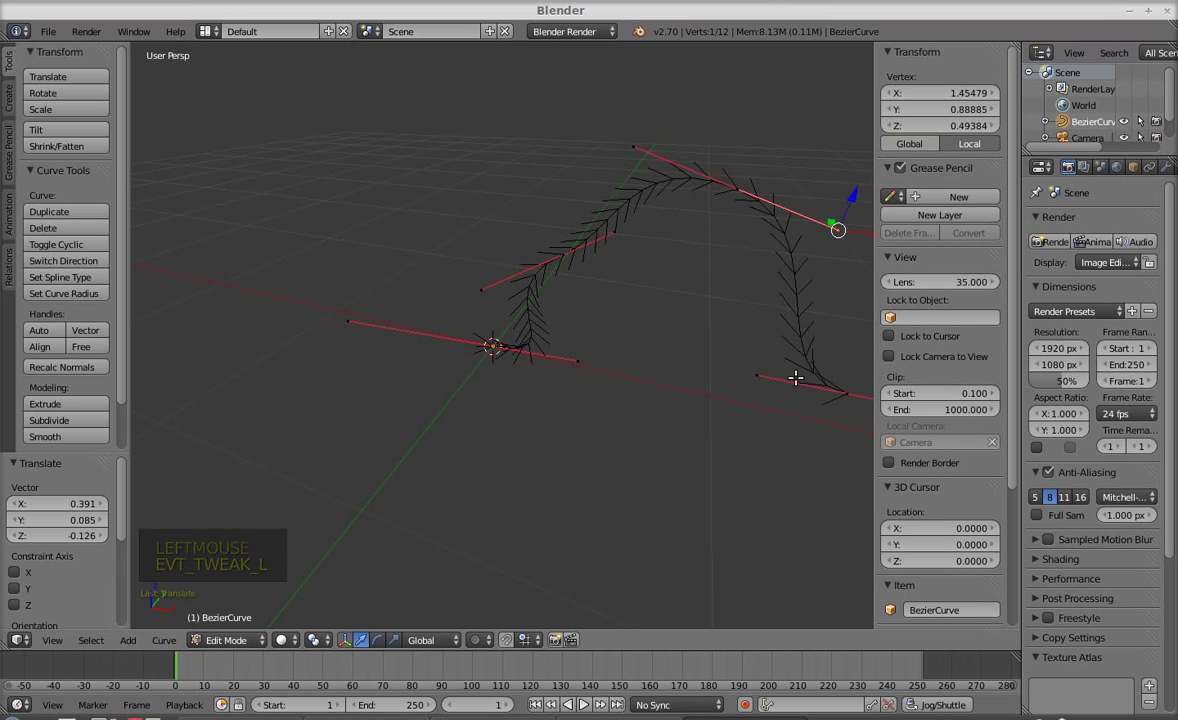
scroll("down", 3)
middle_click(775, 445)
left_click(564, 235)
left_click(548, 310)
middle_click(511, 436)
middle_click(677, 432)
scroll("up", 3)
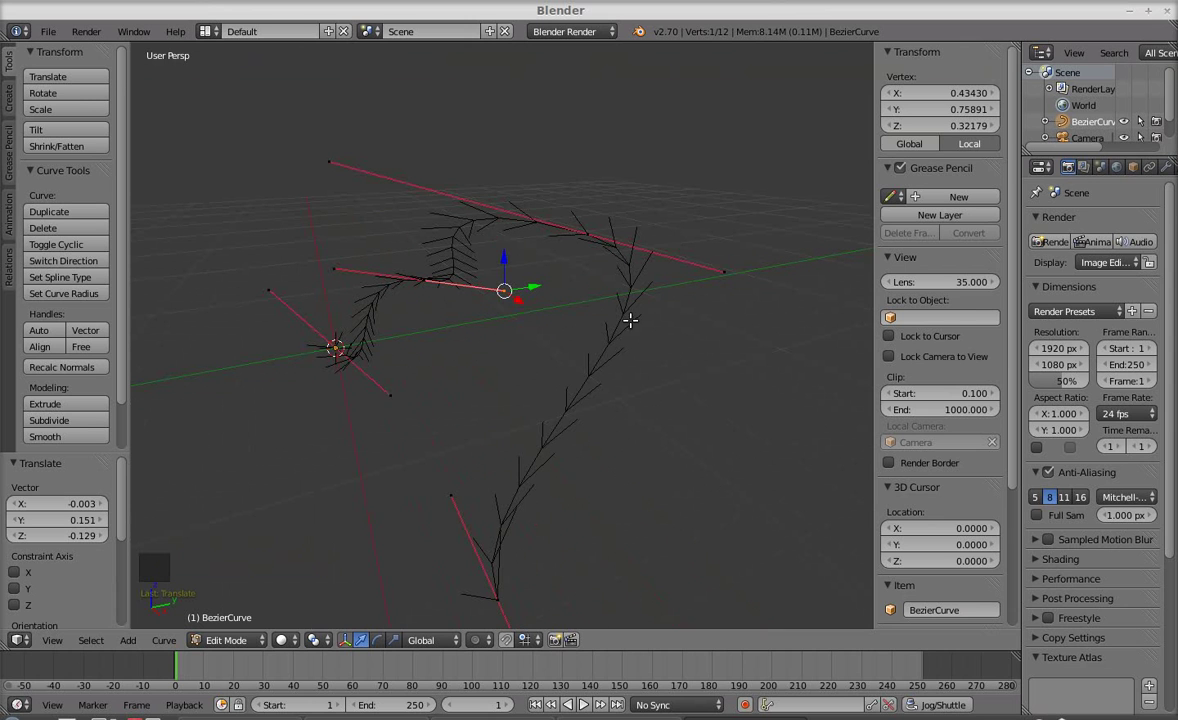
- Turn off the curve's Normal display and return to Object Mode with the arched curve
left_click(1013, 329)
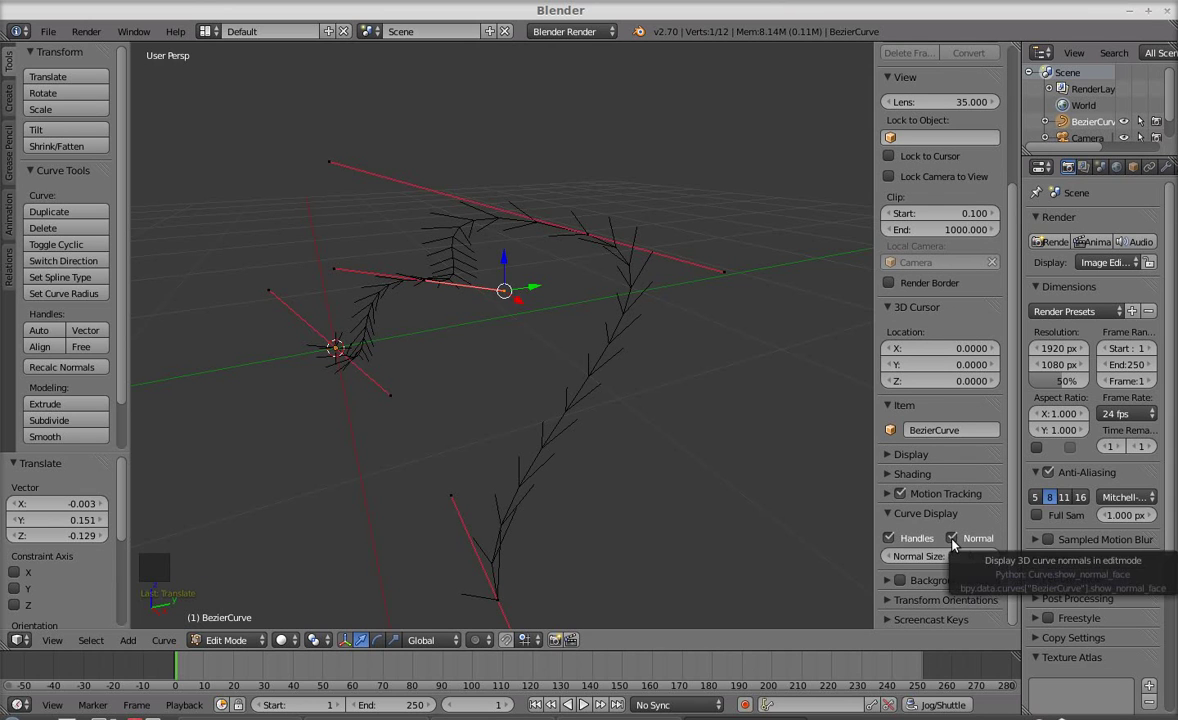
left_click(955, 544)
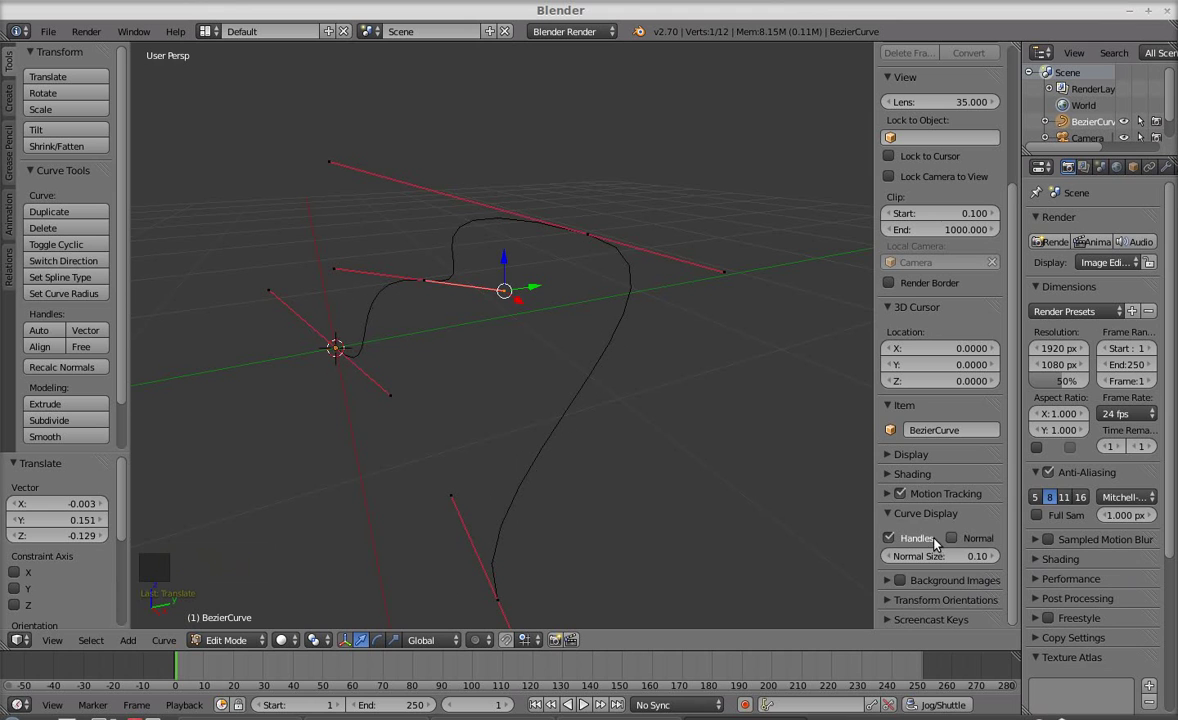
left_click(240, 639)
middle_click(404, 393)
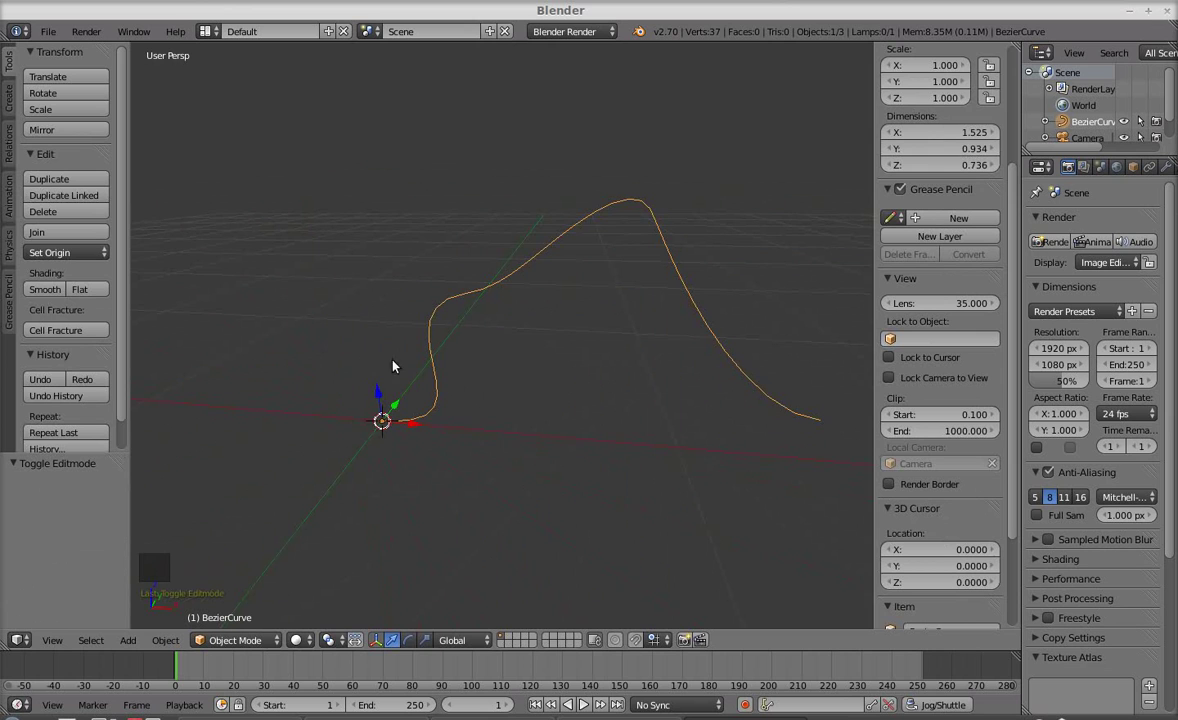
- Add a cylinder at the origin and adjust its vertex count in the Add Cylinder panel
left_click(11, 103)
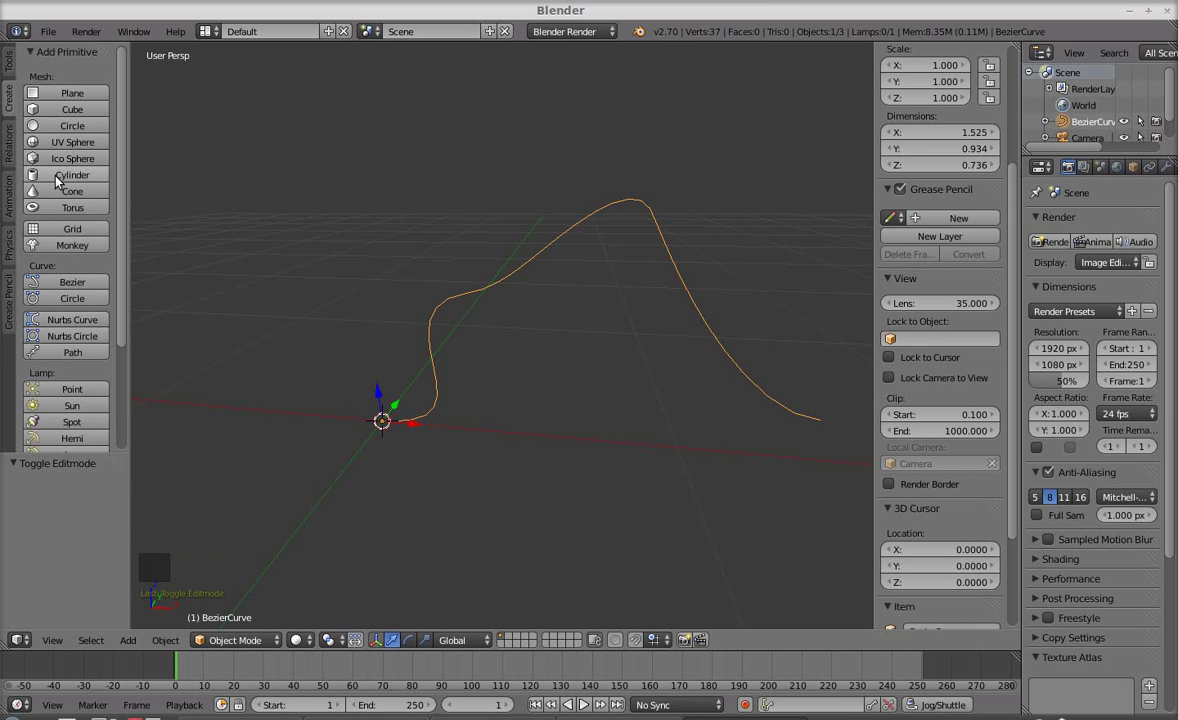
left_click(56, 181)
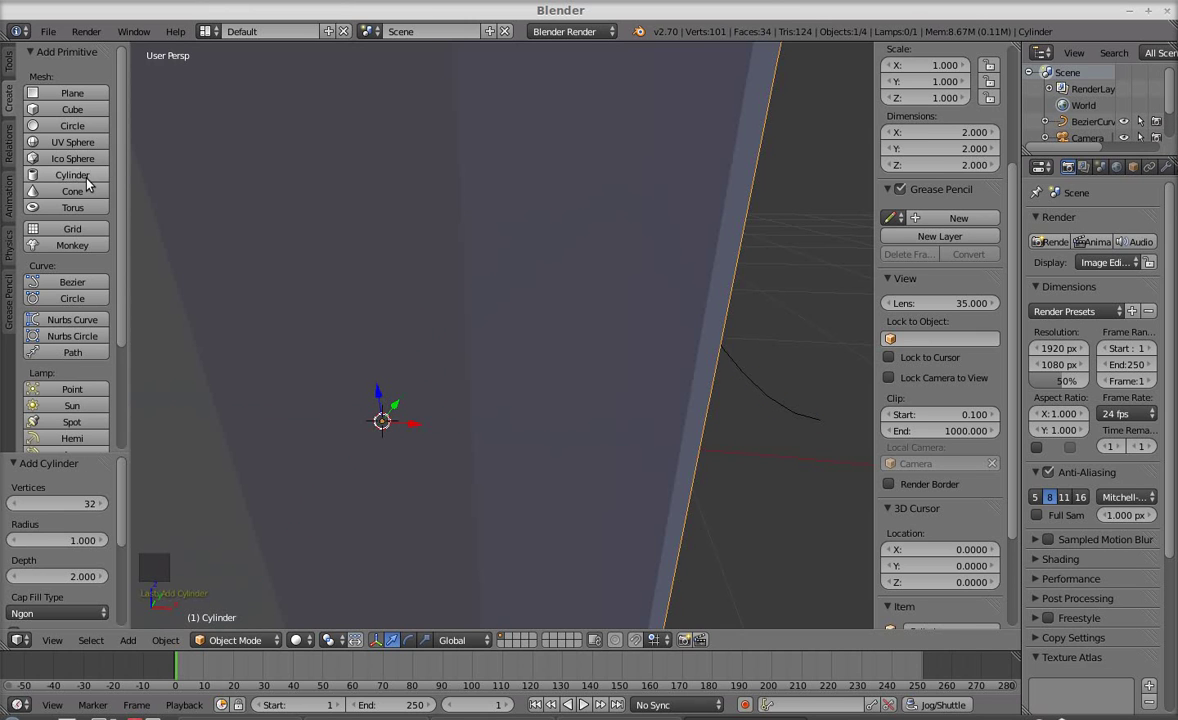
left_click(87, 510)
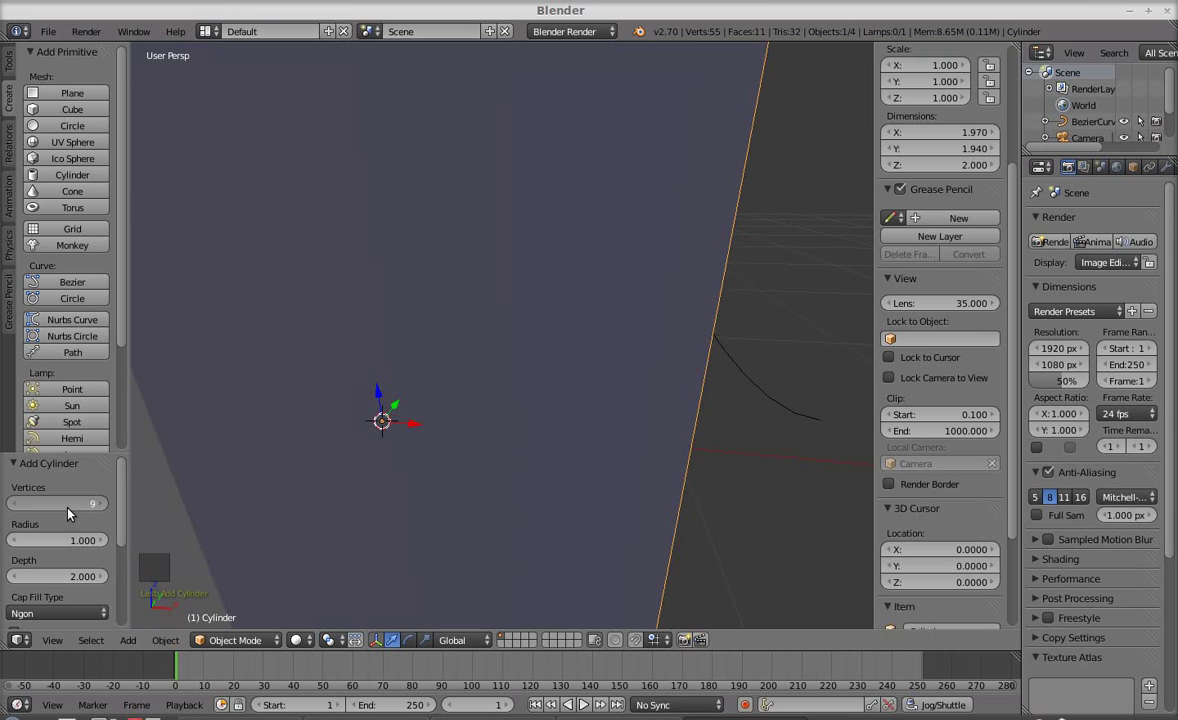
scroll("down", 3)
middle_click(357, 436)
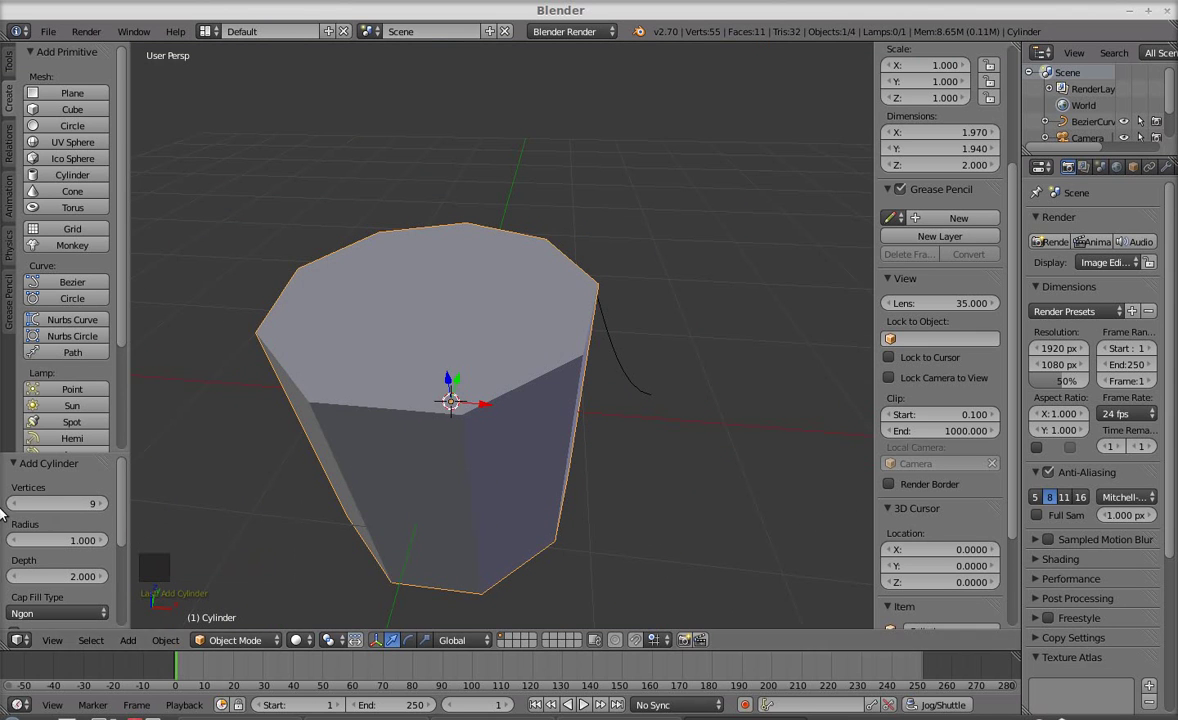
left_click(19, 505)
left_click(16, 508)
left_click(16, 508)
middle_click(539, 432)
- Tweak the cylinder settings further and reduce its radius to about 0.12, making a thin rod
left_click(111, 510)
left_click(111, 510)
scroll("down", 3)
middle_click(534, 446)
left_click(113, 508)
left_click(113, 508)
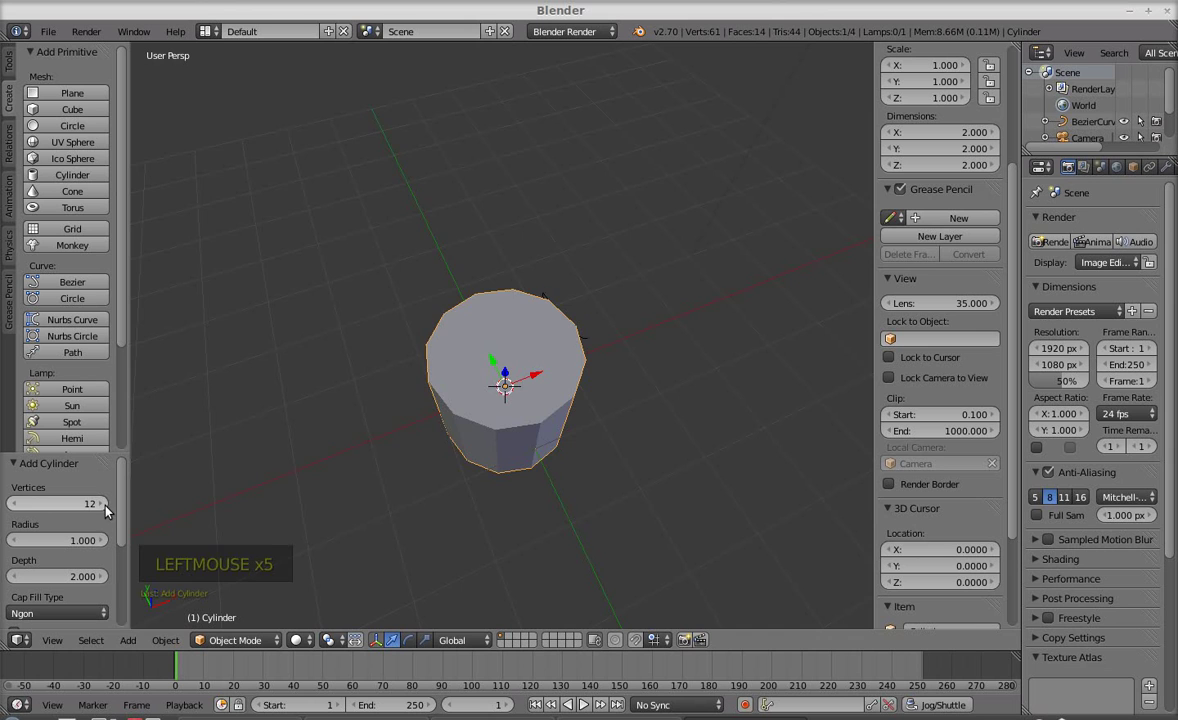
middle_click(402, 486)
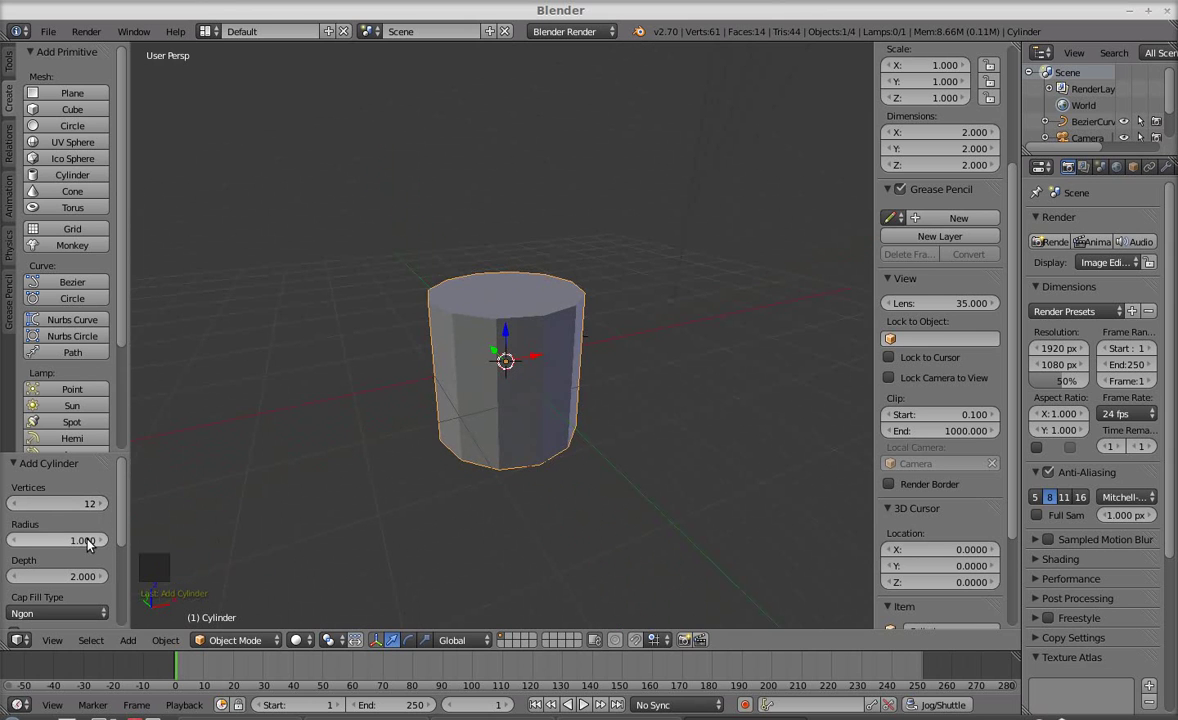
left_click(89, 544)
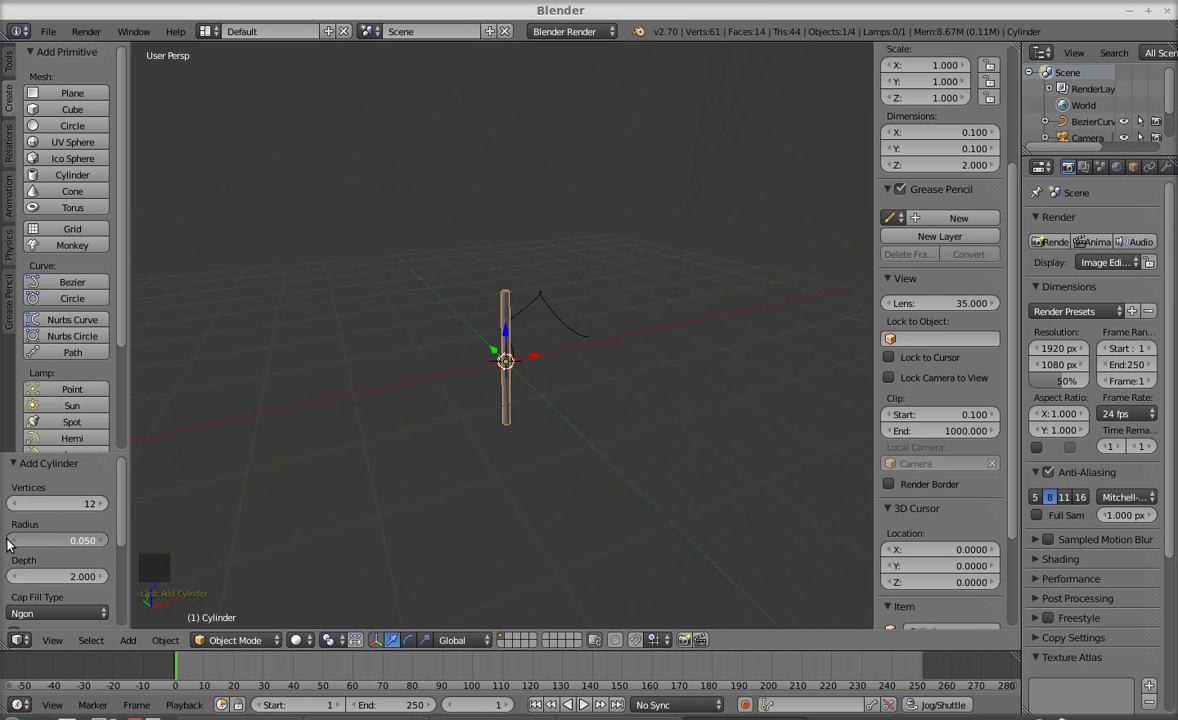
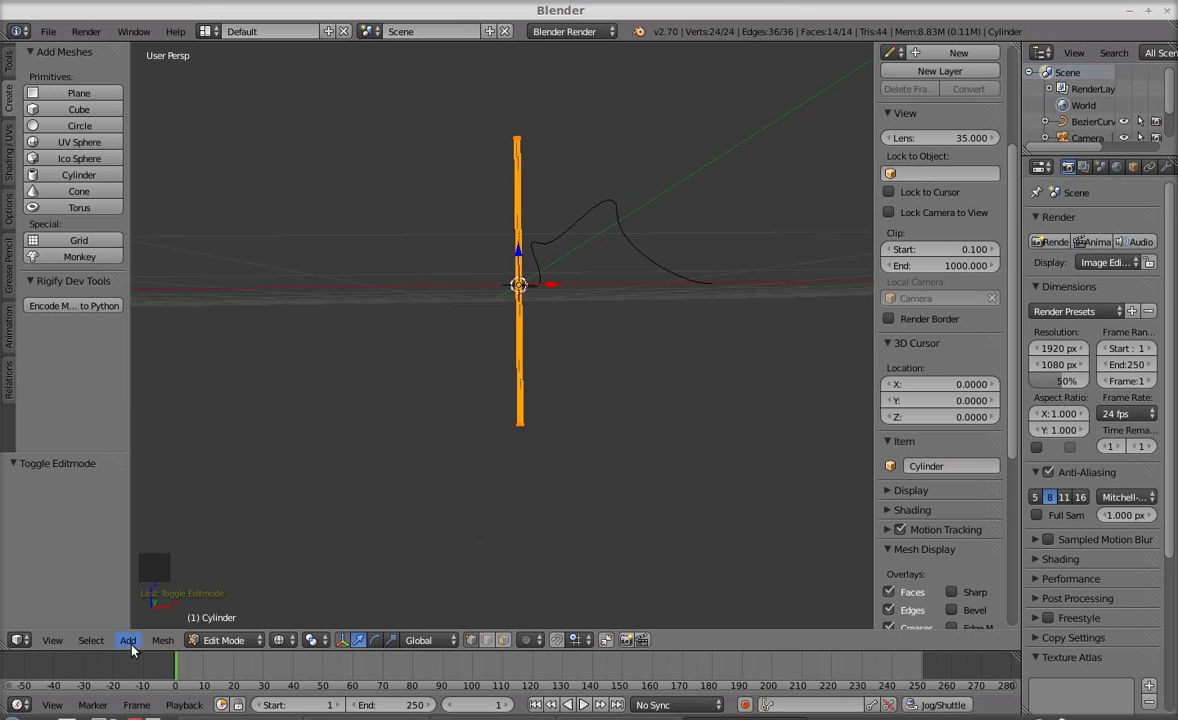
- Select the rod's bottom vertices and move them up so the base rests at the origin
left_click(91, 649)
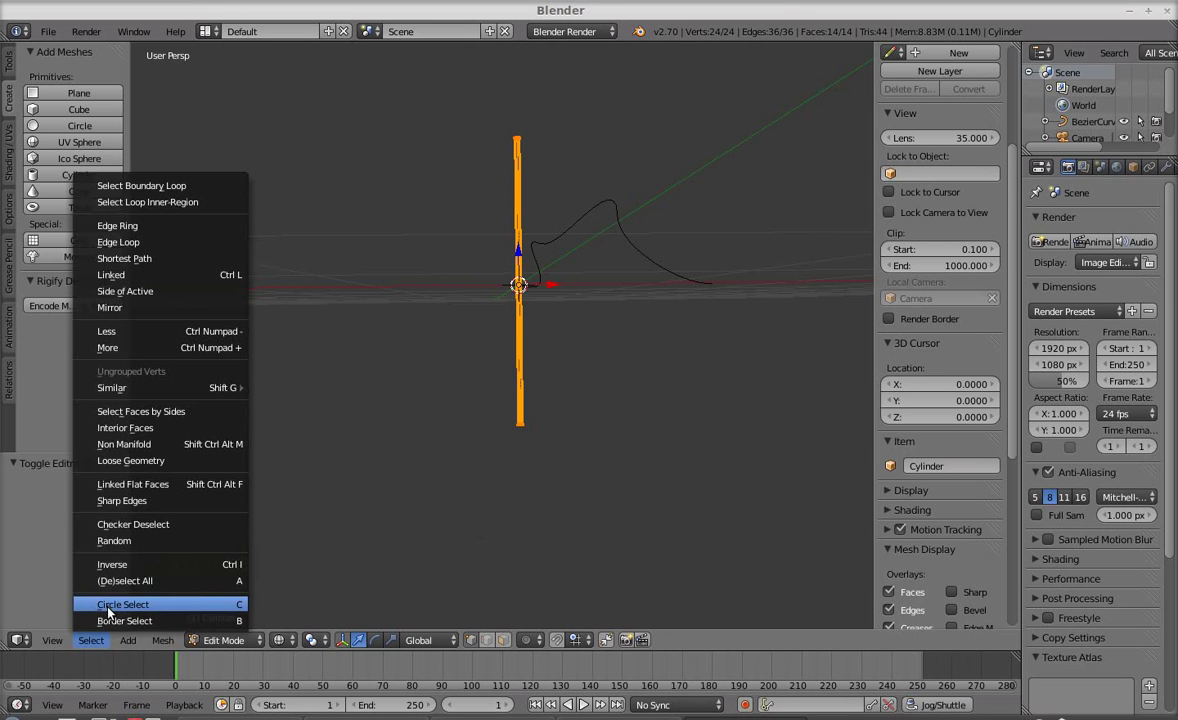
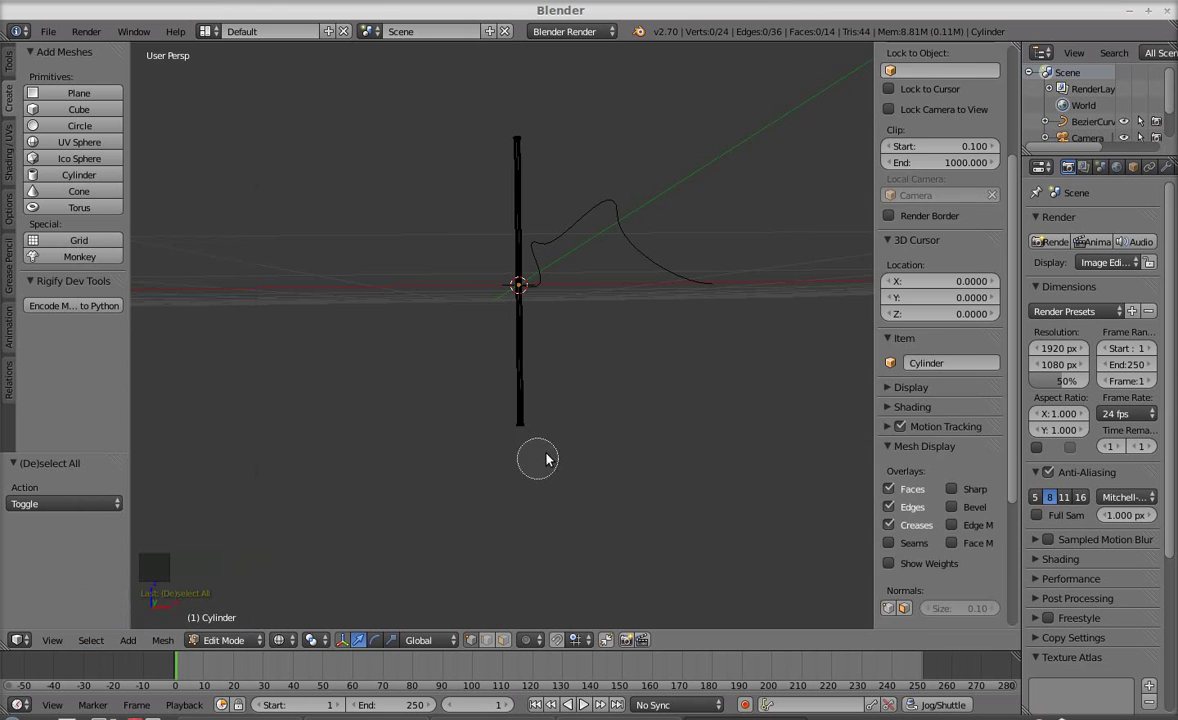
left_click(1015, 322)
left_click(958, 131)
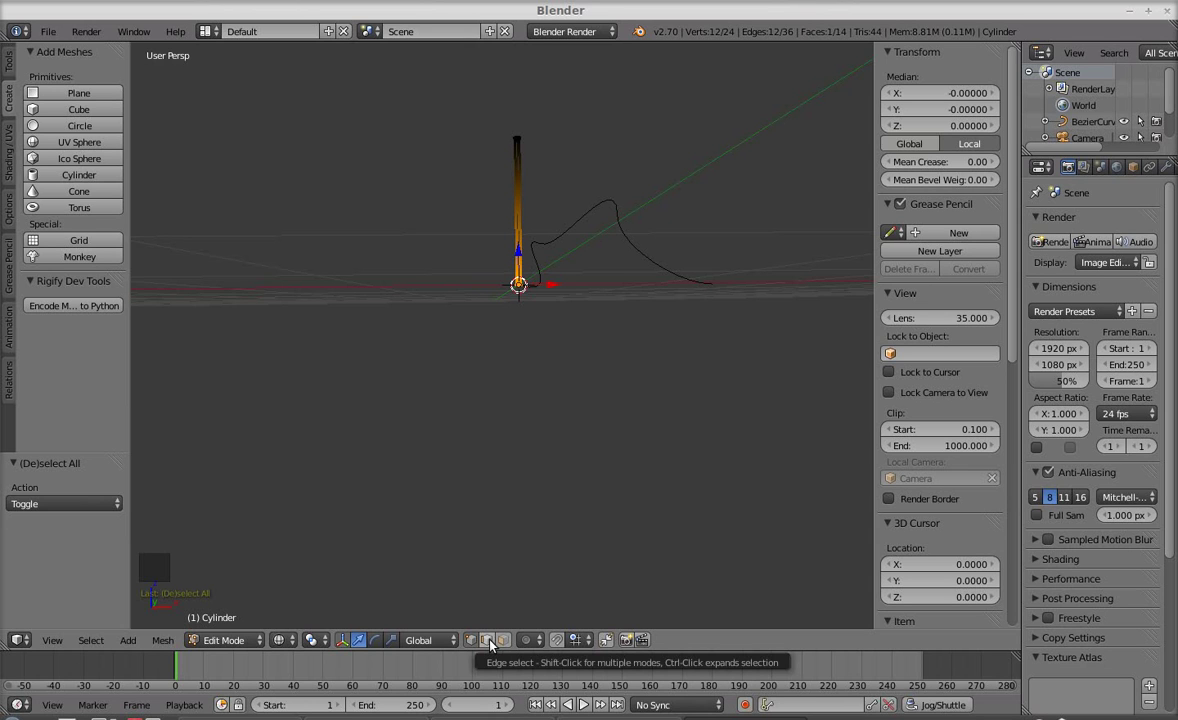
left_click(493, 645)
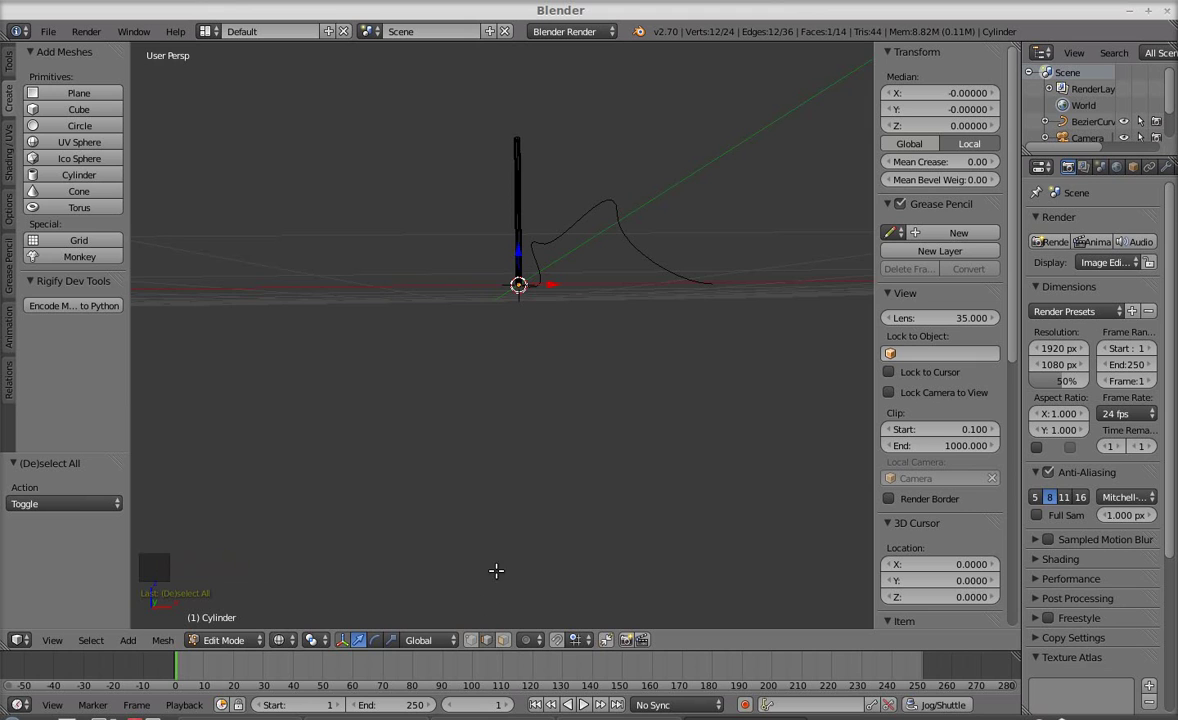
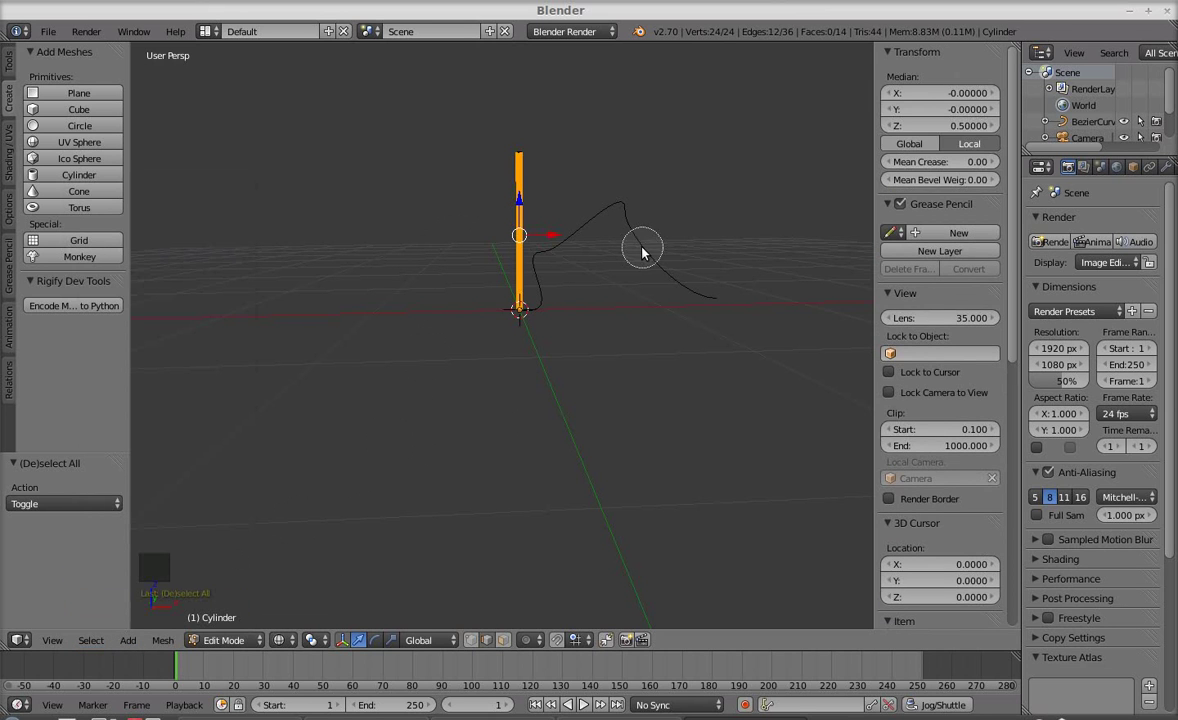
- Subdivide the whole rod mesh once from the Tools panel
middle_click(579, 355)
scroll("up", 3)
middle_click(632, 453)
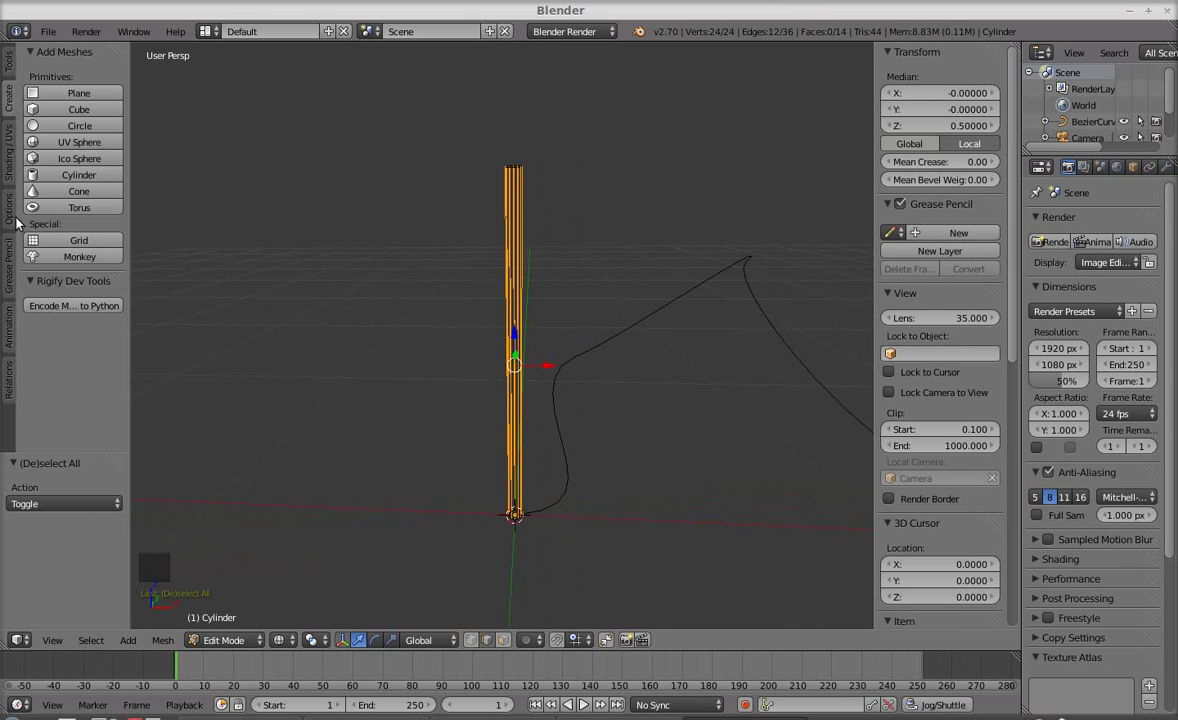
left_click(11, 71)
left_click(74, 329)
- Set Number of Cuts to 100 in the Subdivide panel and return to Object Mode
left_click(90, 509)
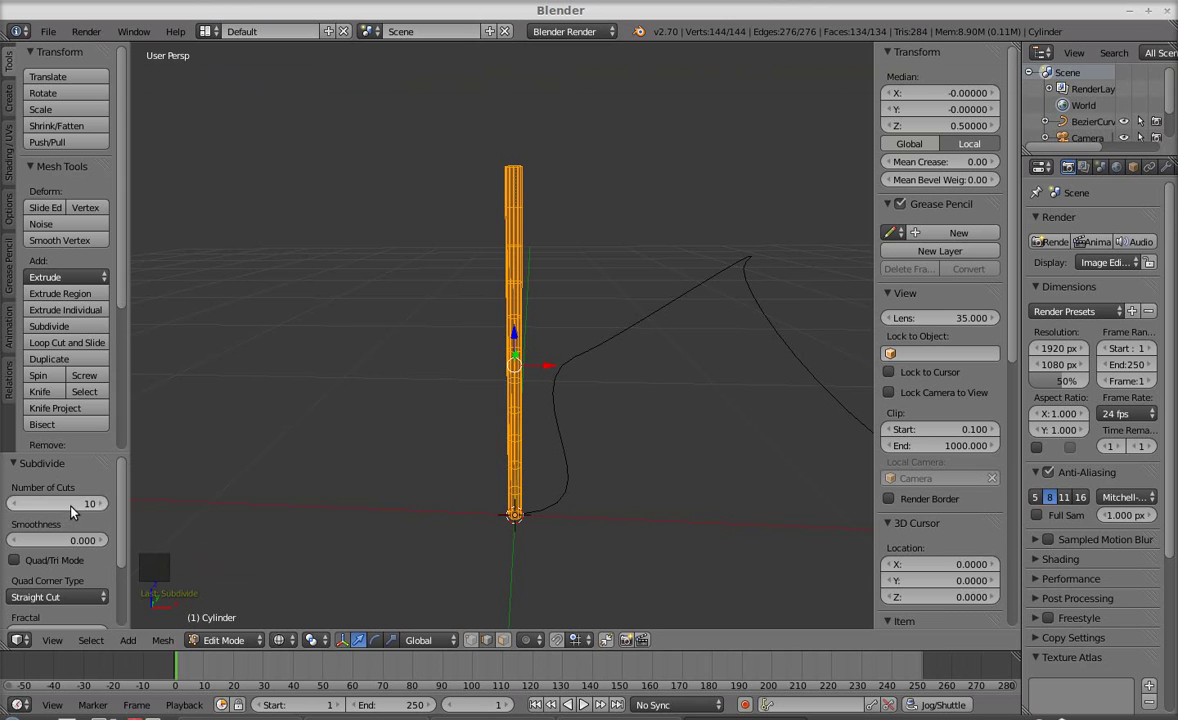
left_click(59, 508)
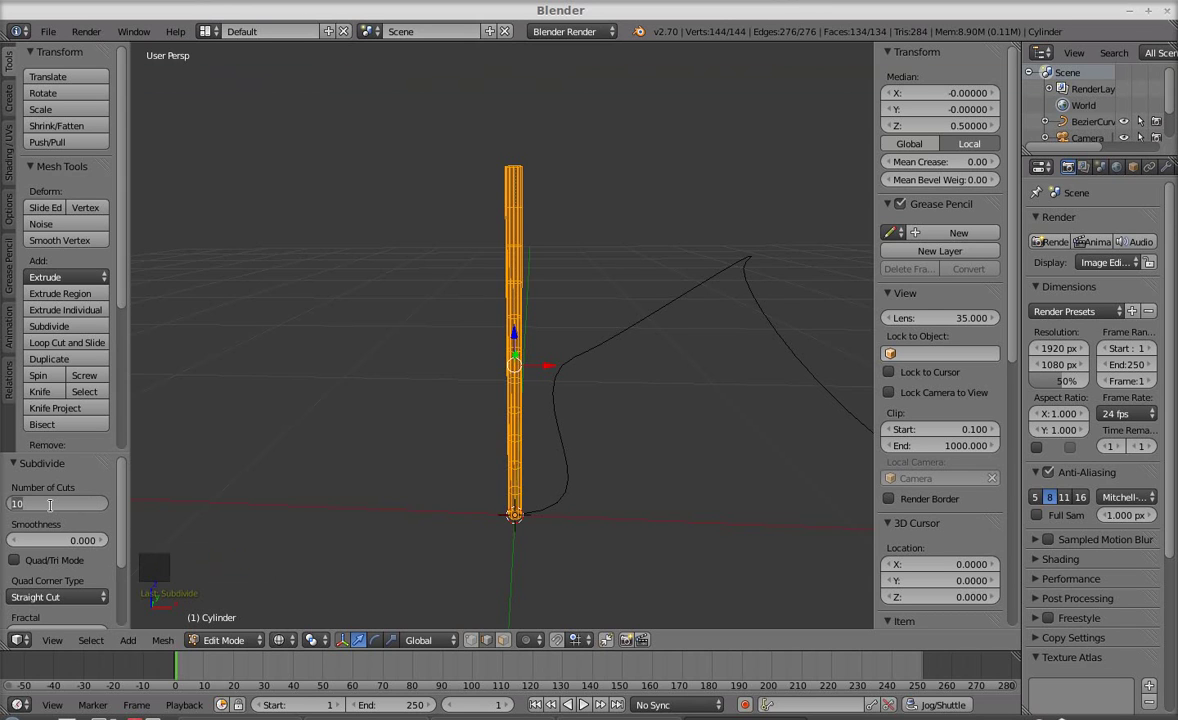
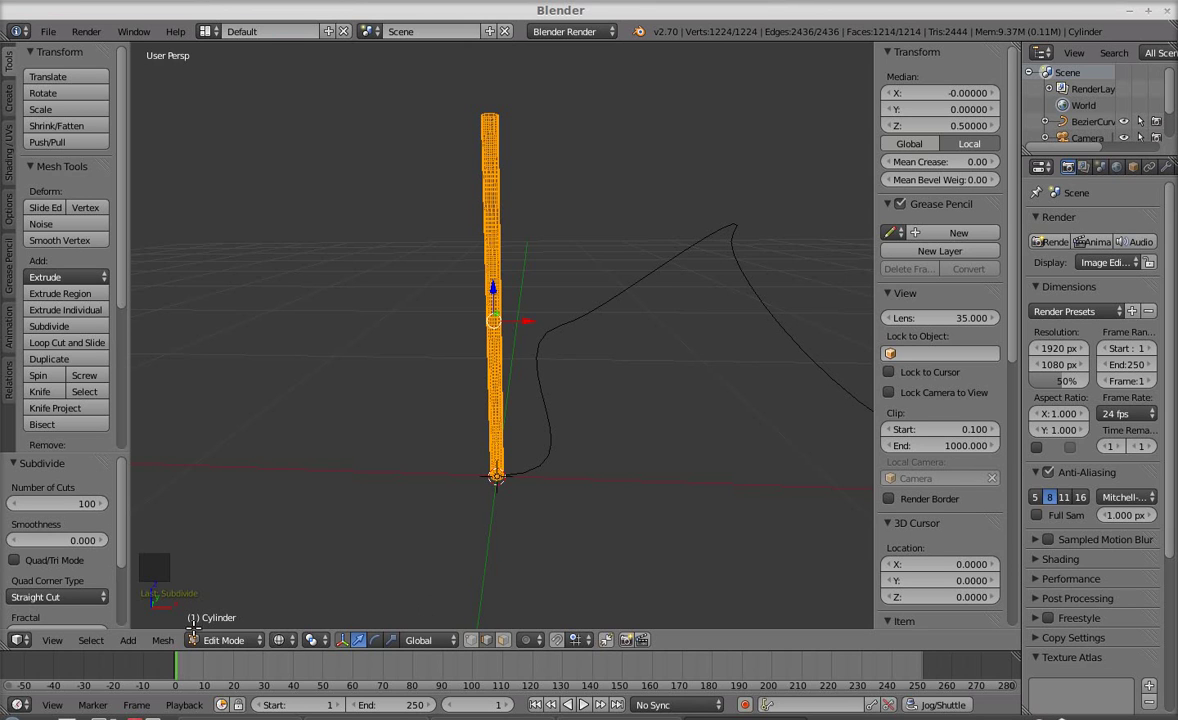
left_click(232, 647)
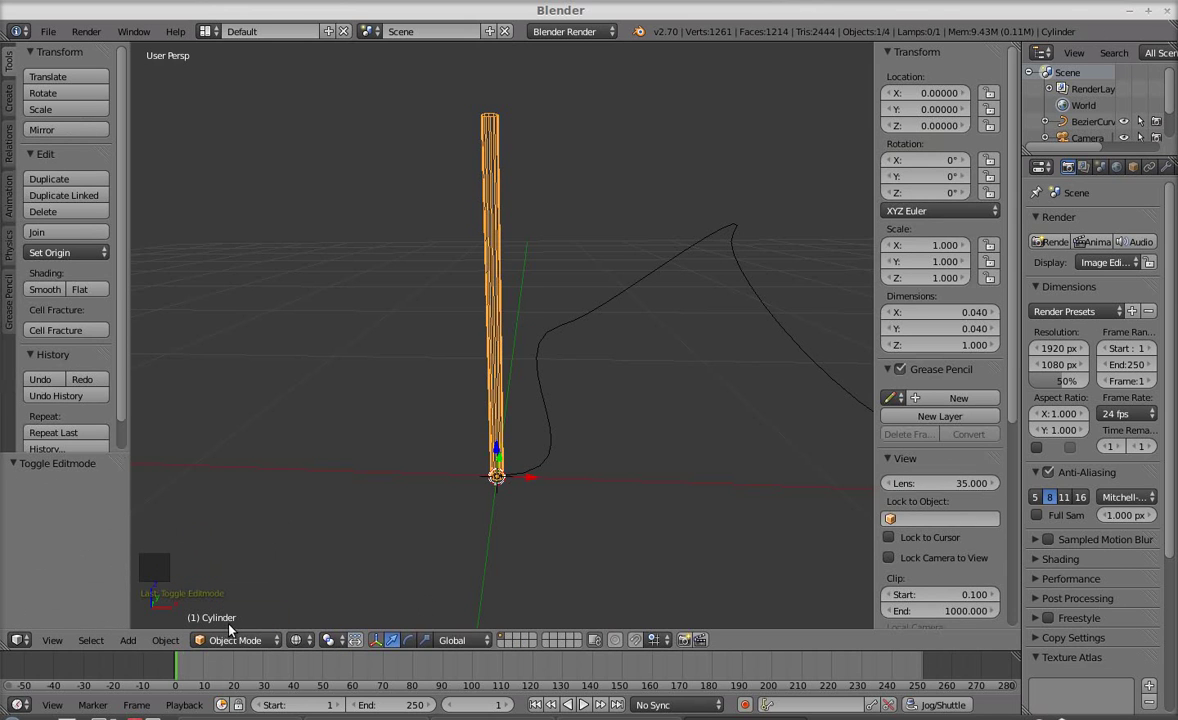
- Set the rod's Y rotation to 90° so it lies flat along the X axis
left_click(910, 183)
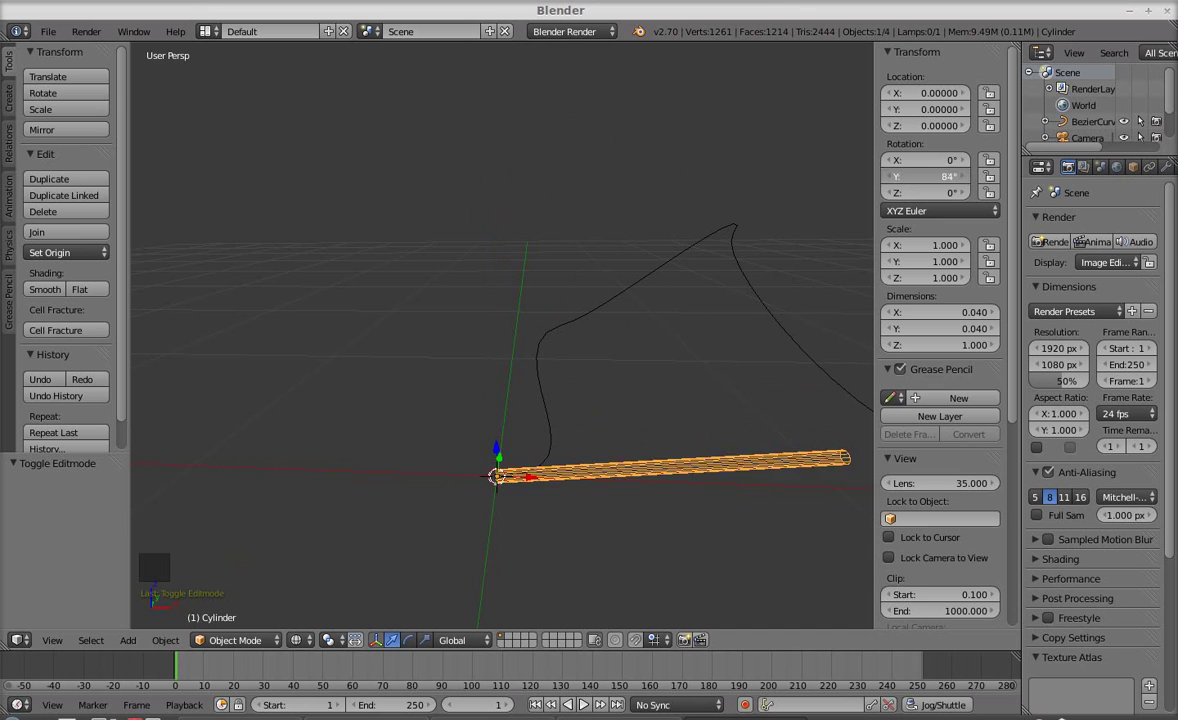
left_click(928, 183)
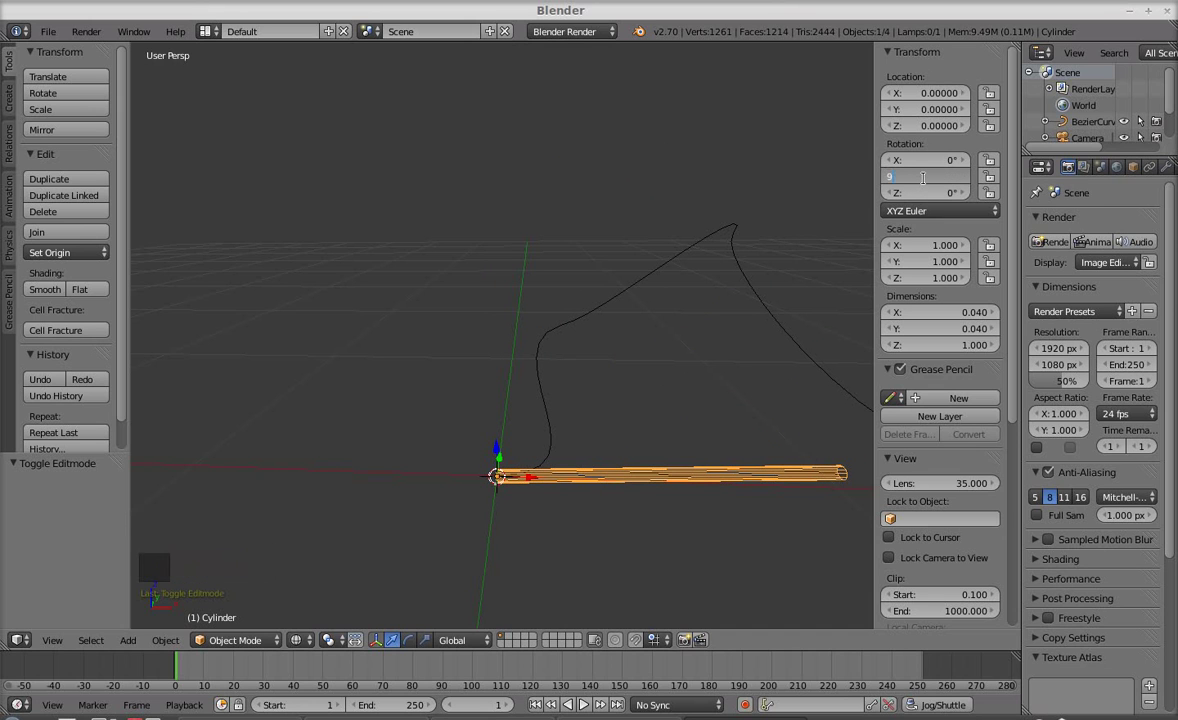
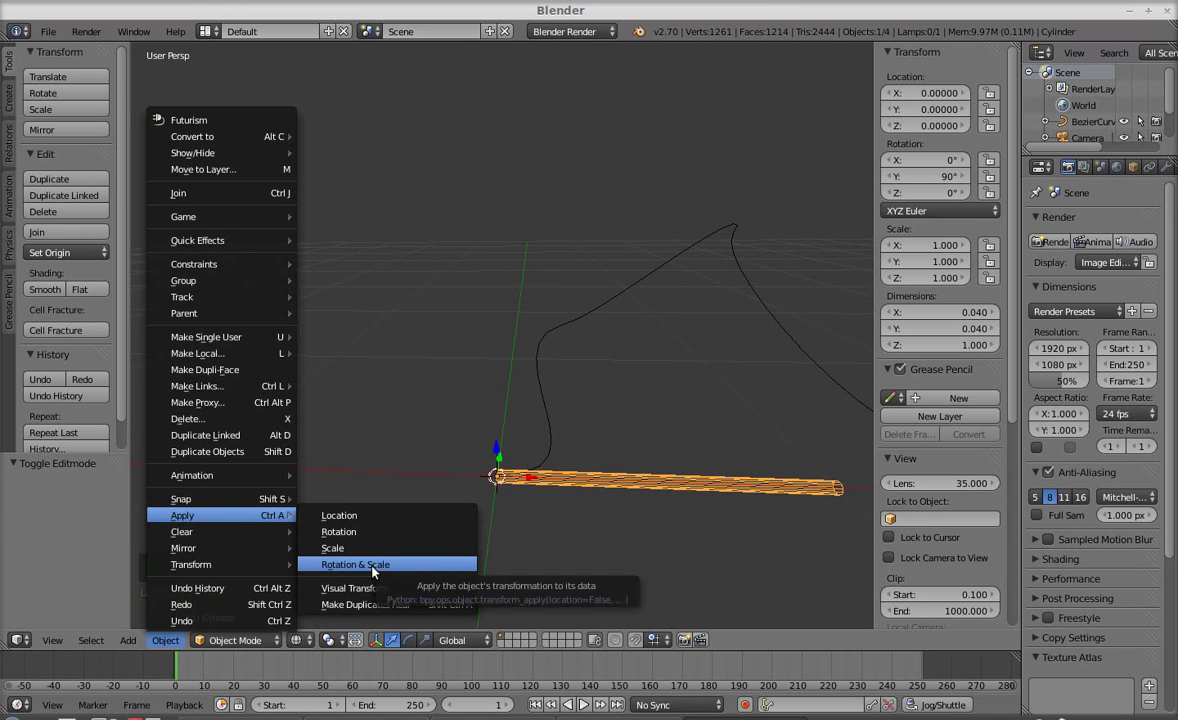
- Add the BezierCurve to the selection after the rod, ready for Curve Deform parenting
middle_click(670, 438)
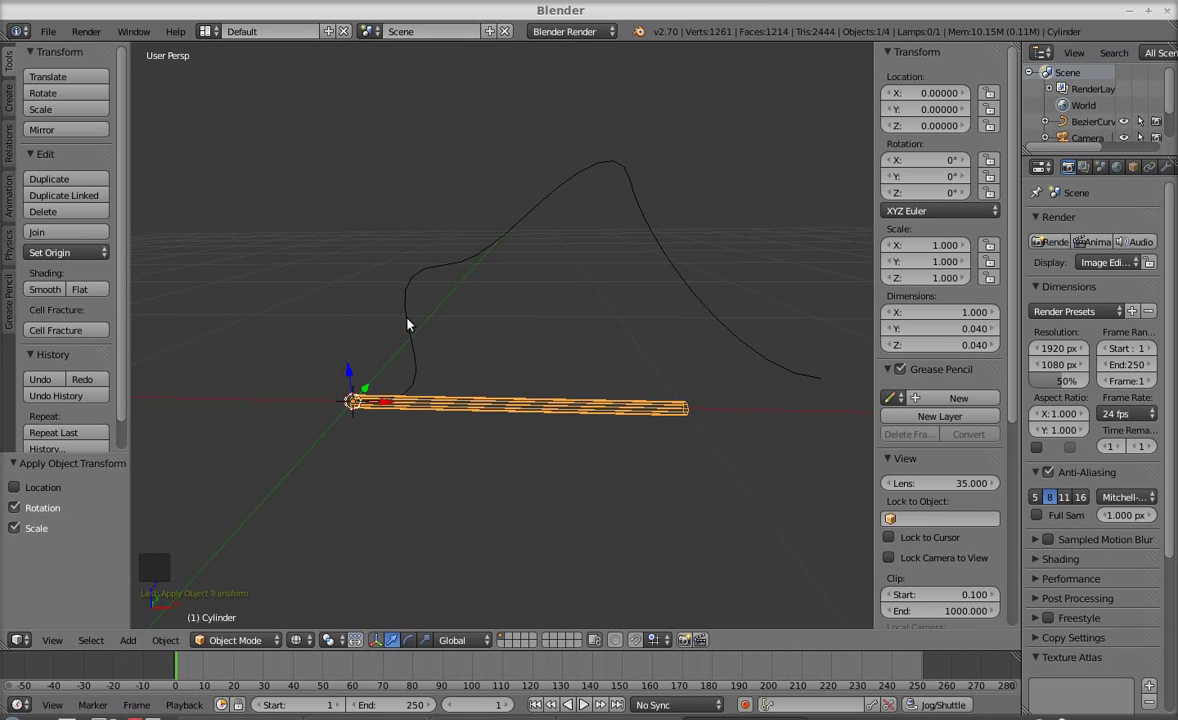
left_click(415, 321)
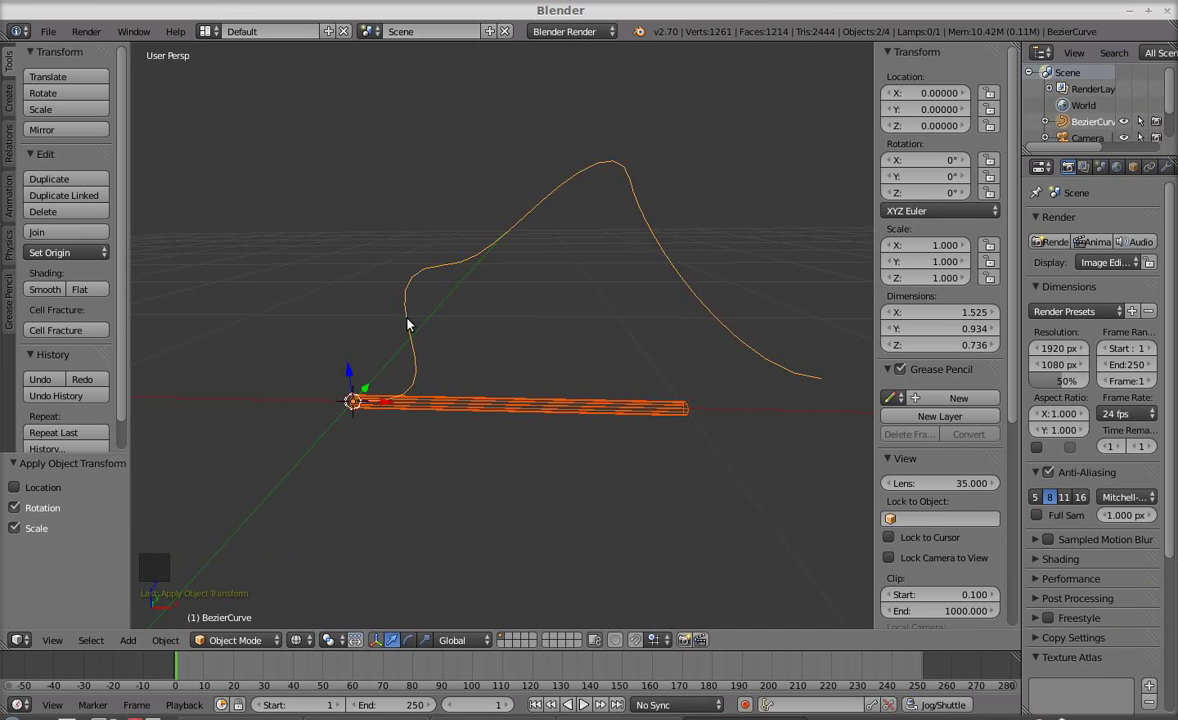
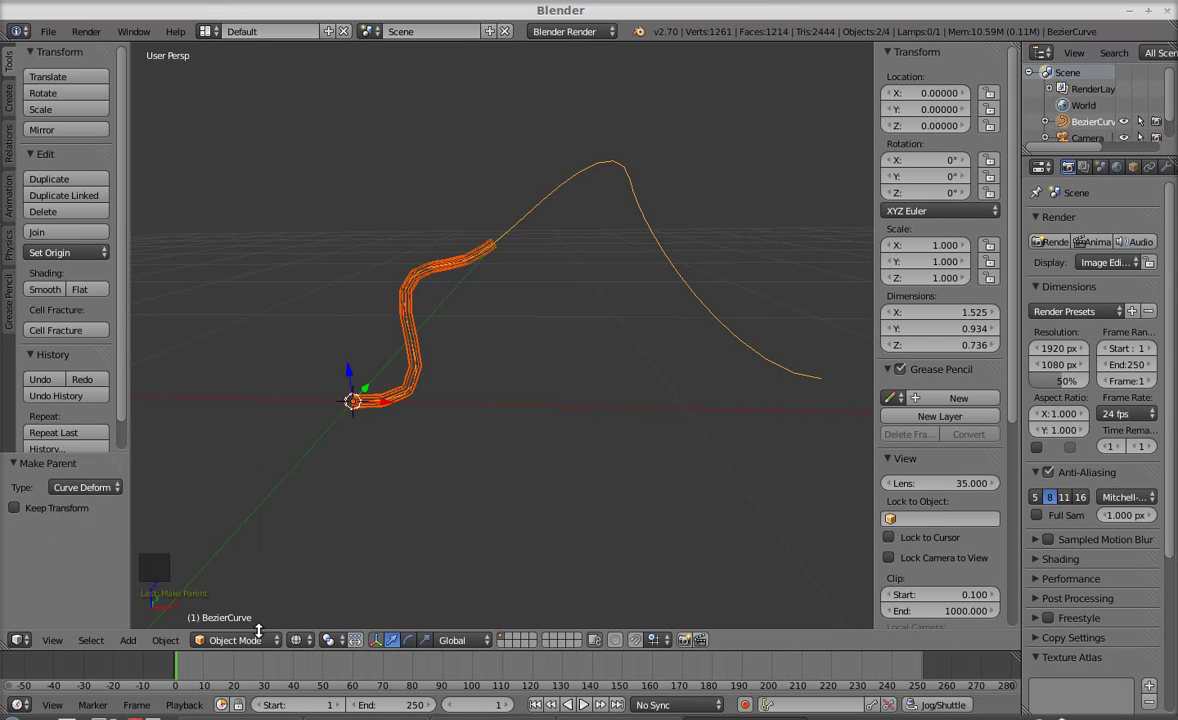
- Lock the rod's Location, Rotation and Scale Y/Z in the N panel
left_click(313, 645)
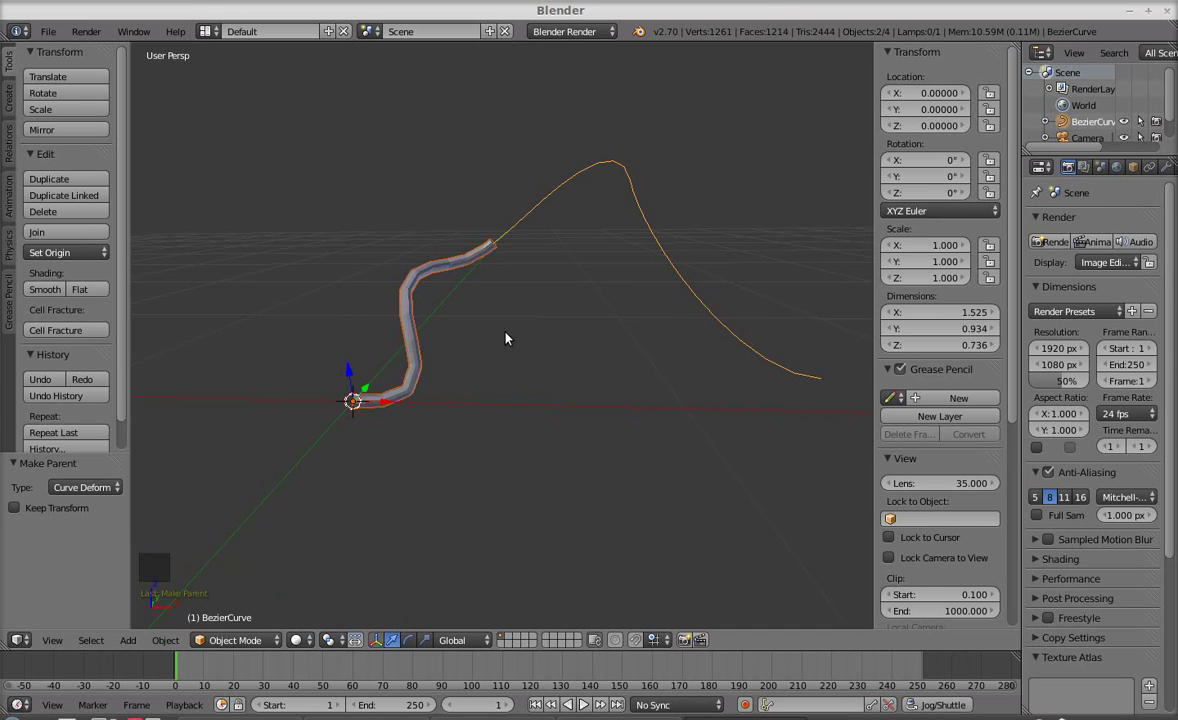
left_click(419, 342)
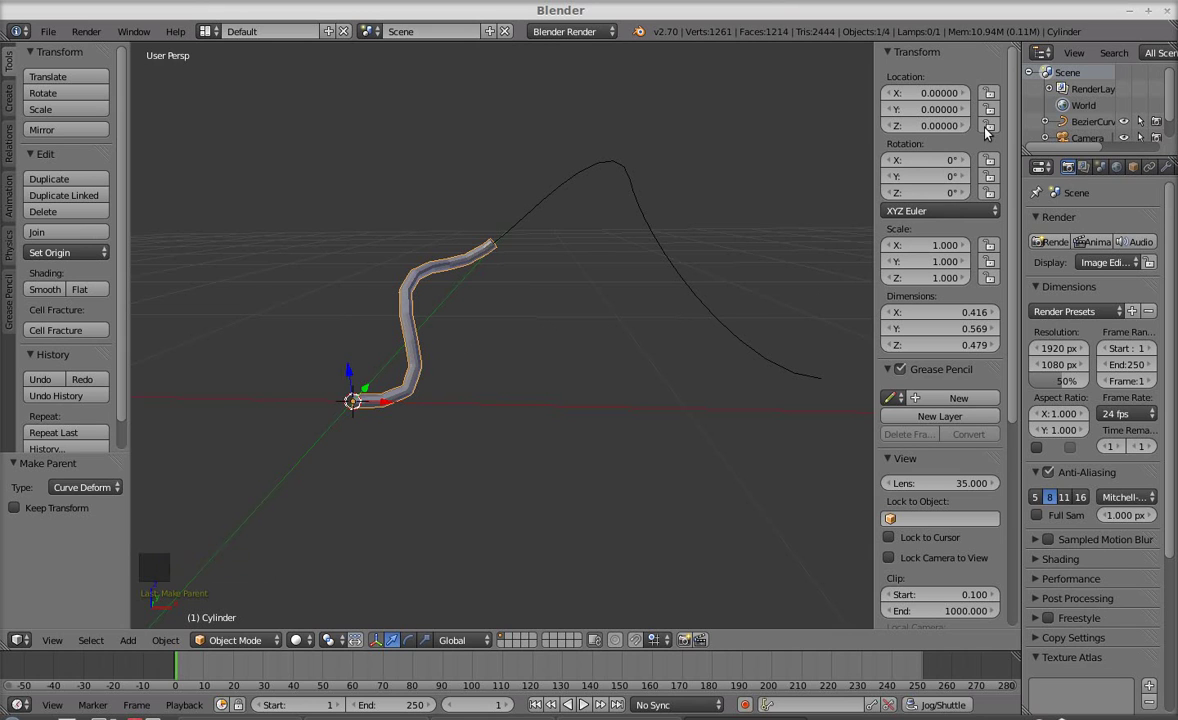
left_click(988, 100)
left_click(991, 111)
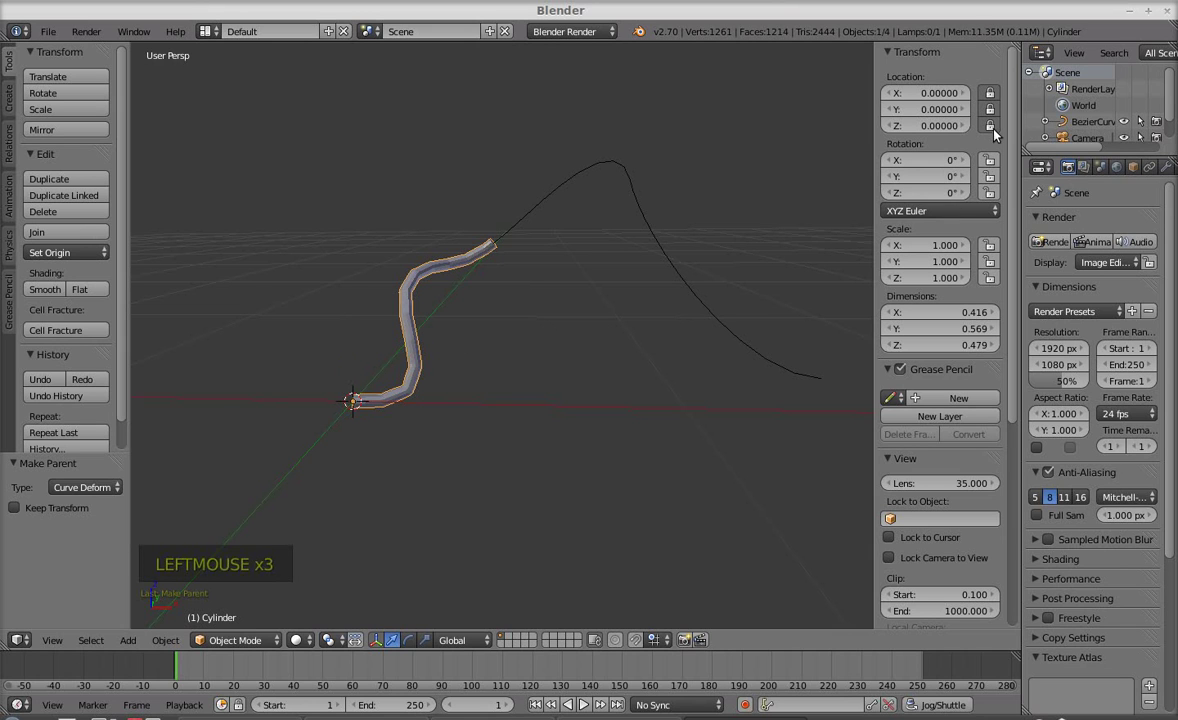
left_click(994, 163)
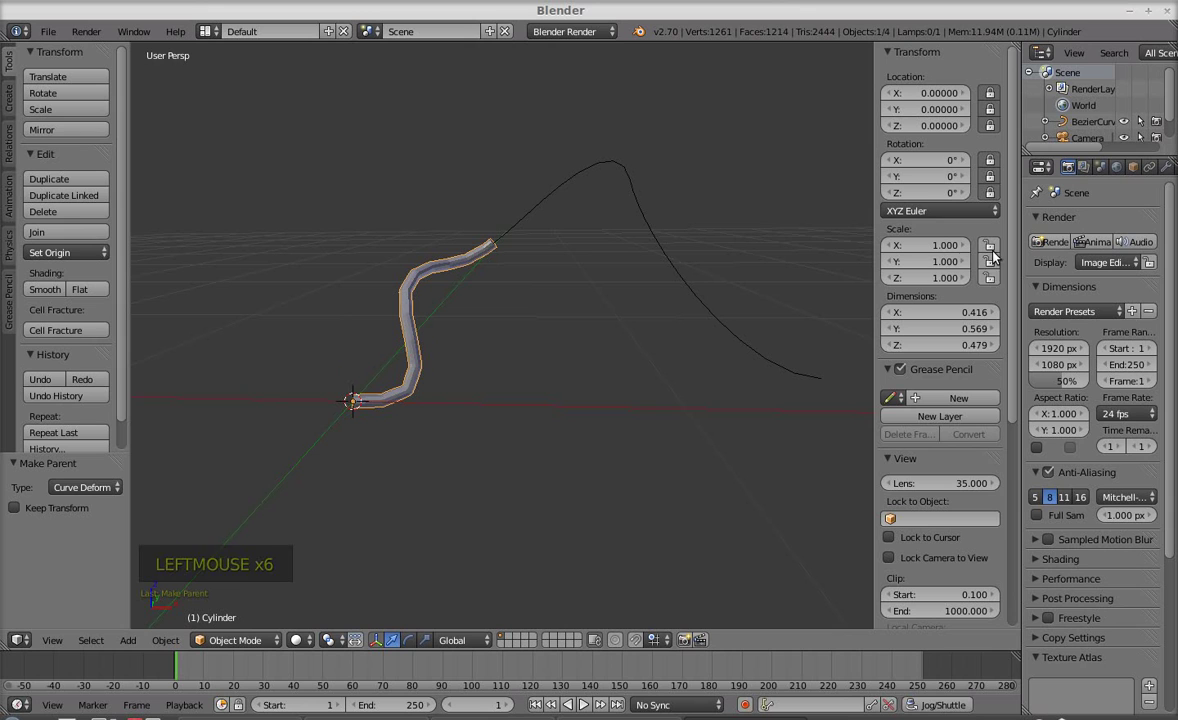
left_click(999, 266)
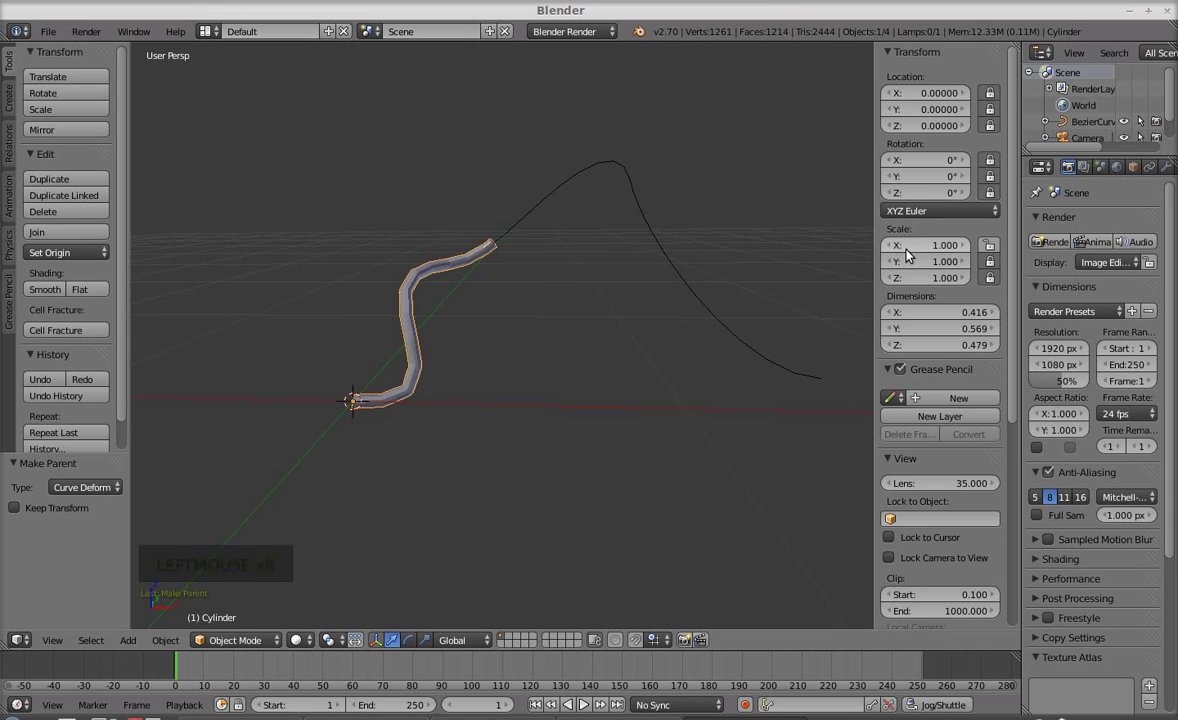
- Stretch the rod along its length with Scale X at 1.02
left_click(911, 252)
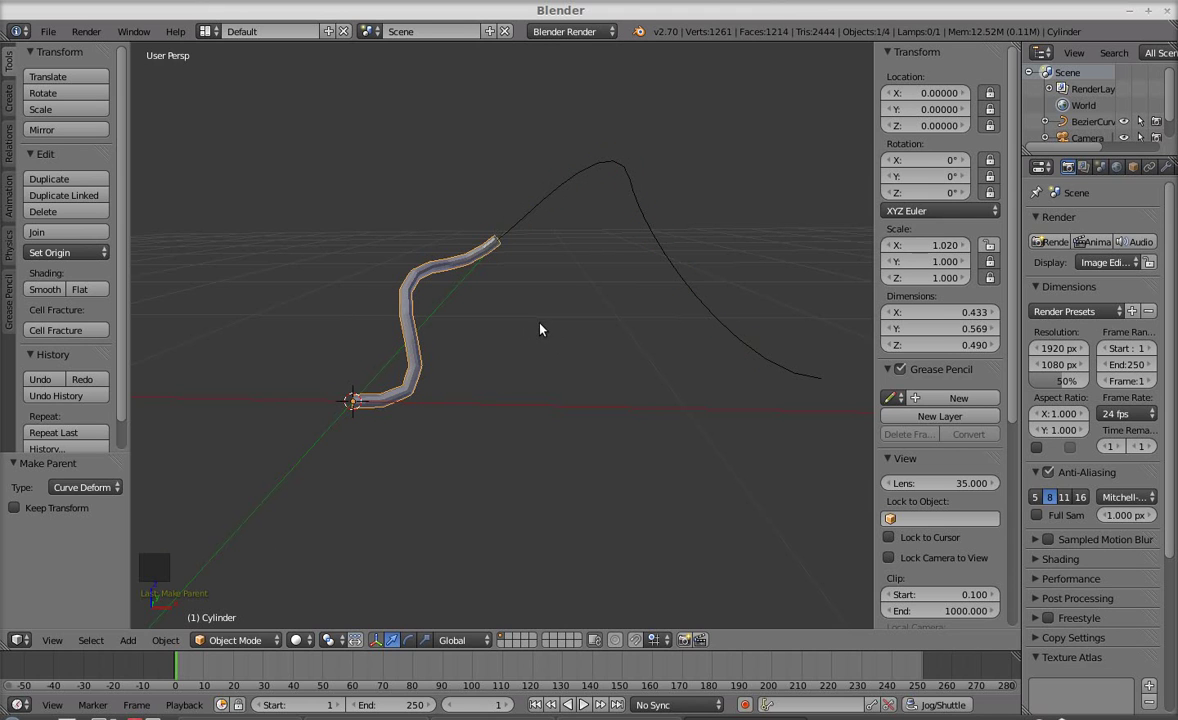
scroll("up", 3)
scroll("up", 3)
middle_click(482, 342)
- Set the Bezier curve's Preview U and Render U resolution to 46
left_click(573, 198)
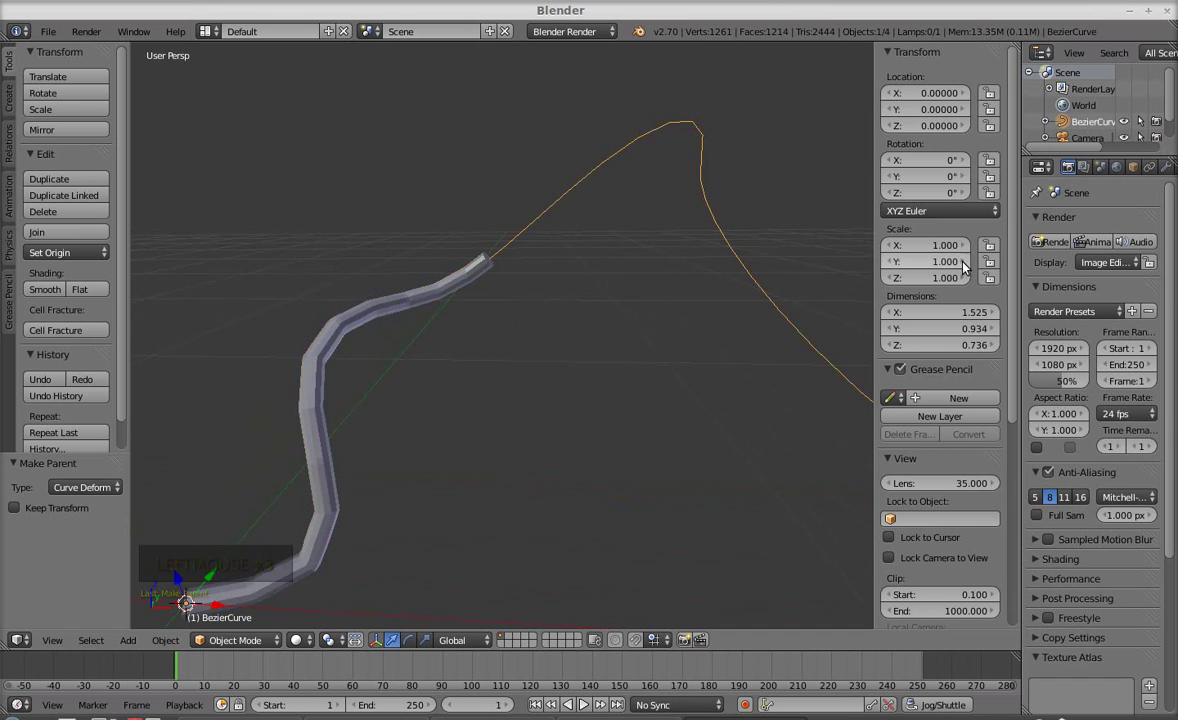
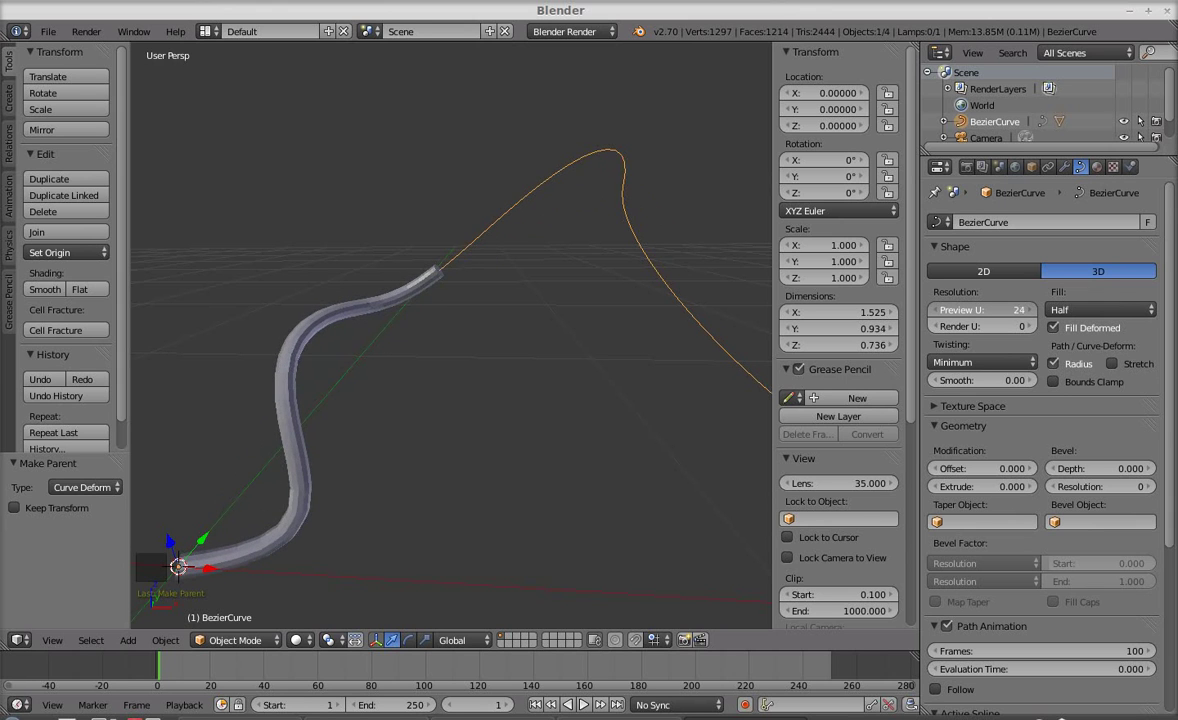
left_click(1006, 315)
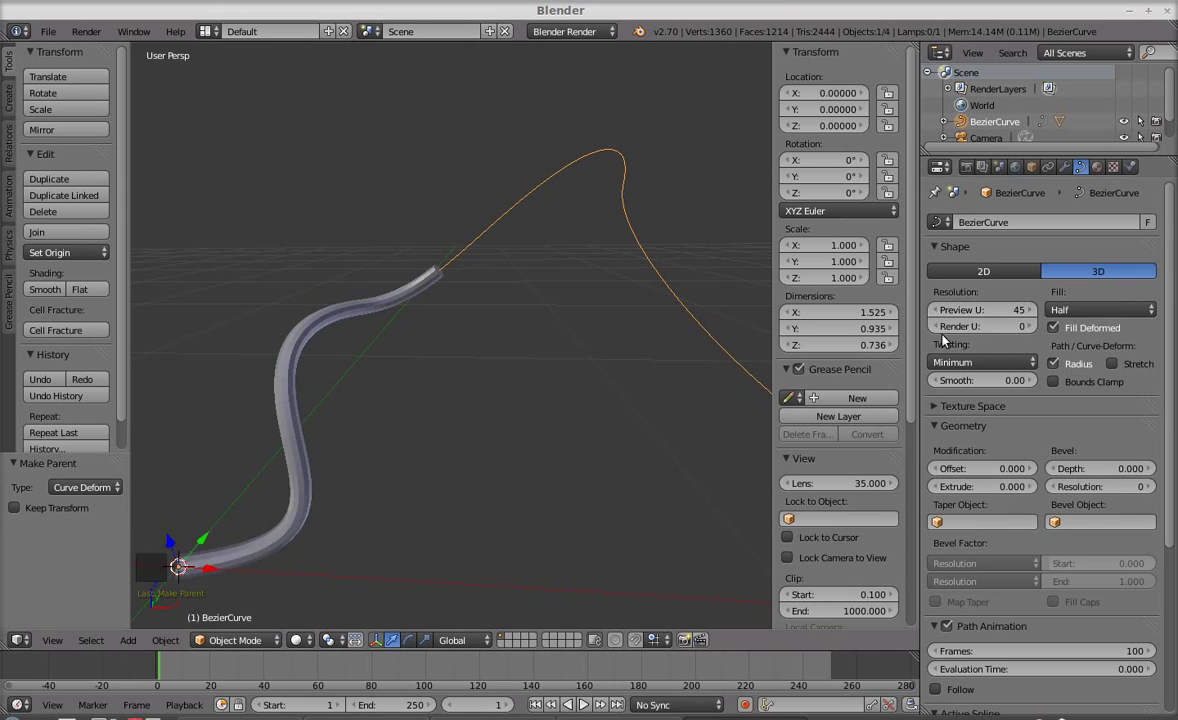
left_click(1028, 313)
left_click(994, 329)
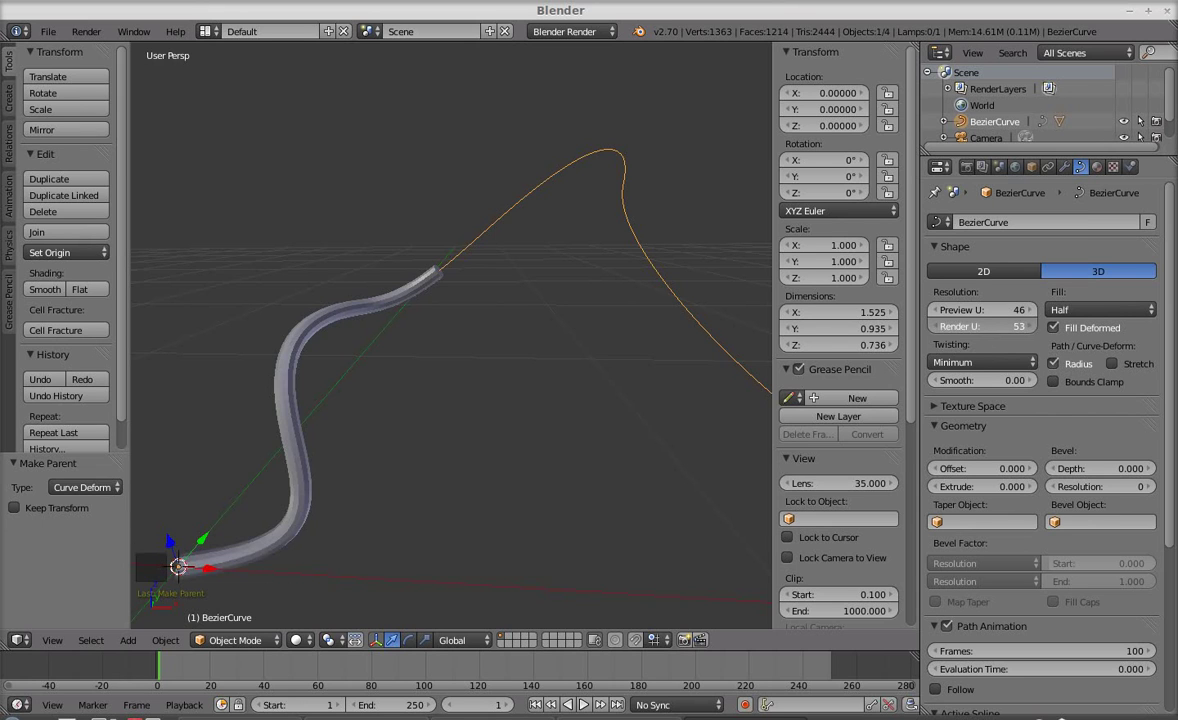
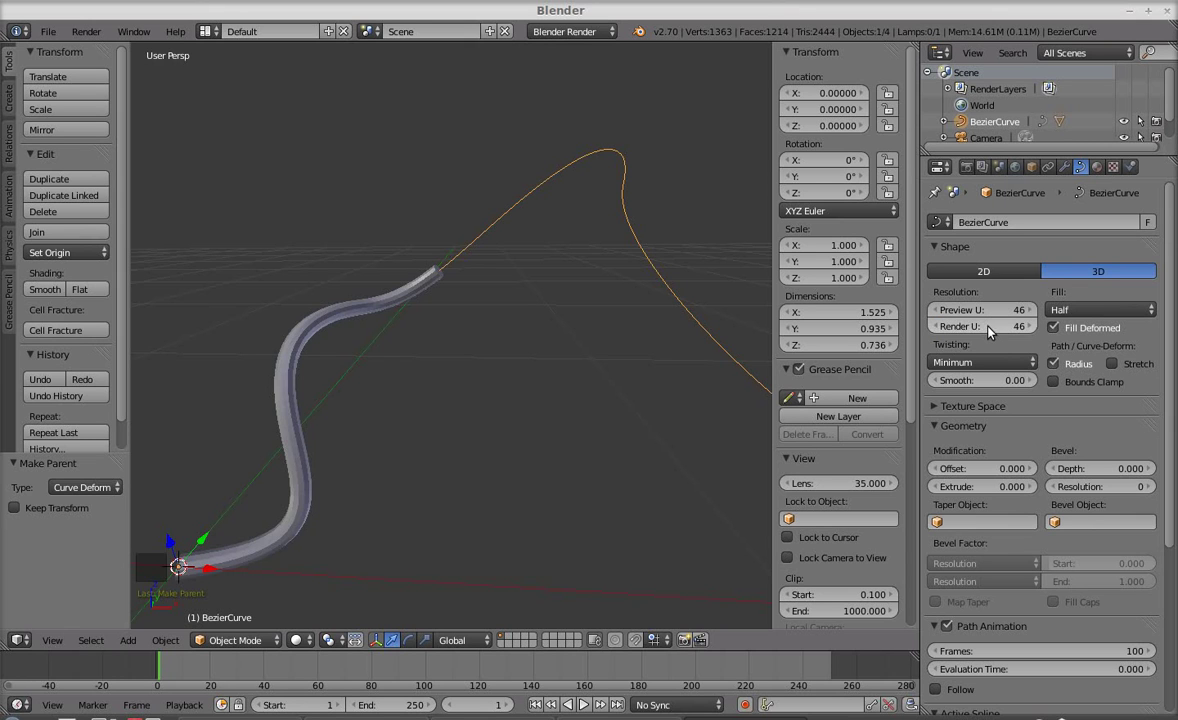
middle_click(608, 383)
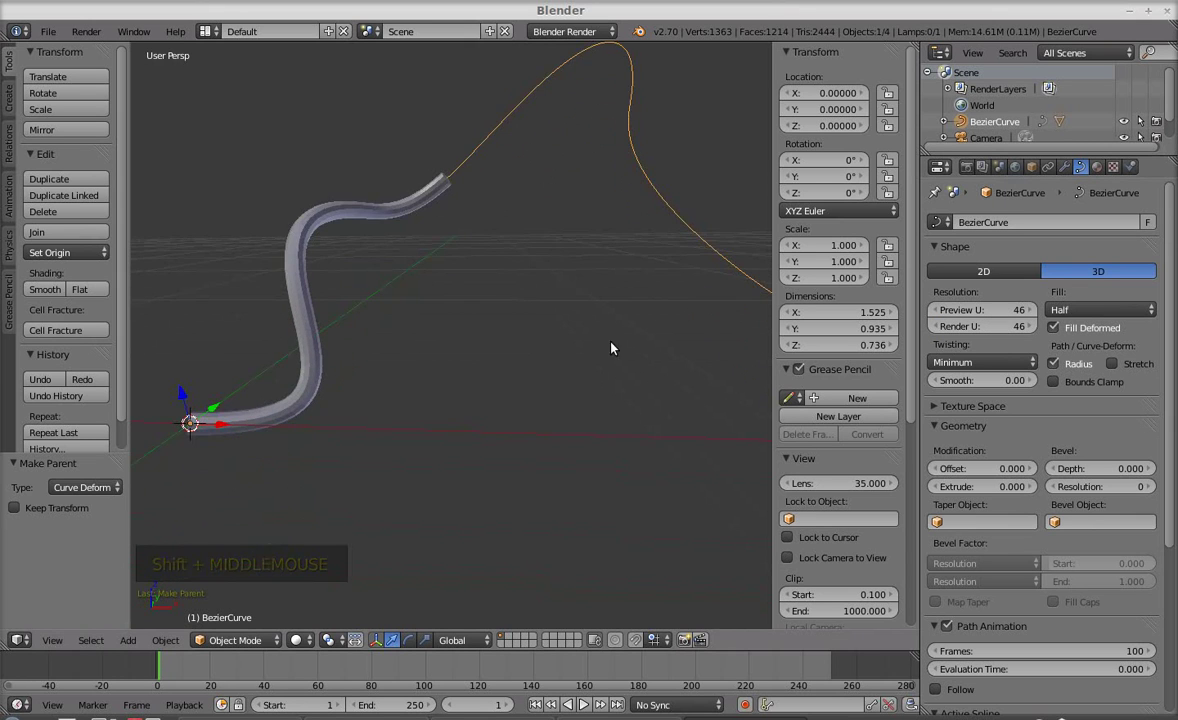
middle_click(359, 332)
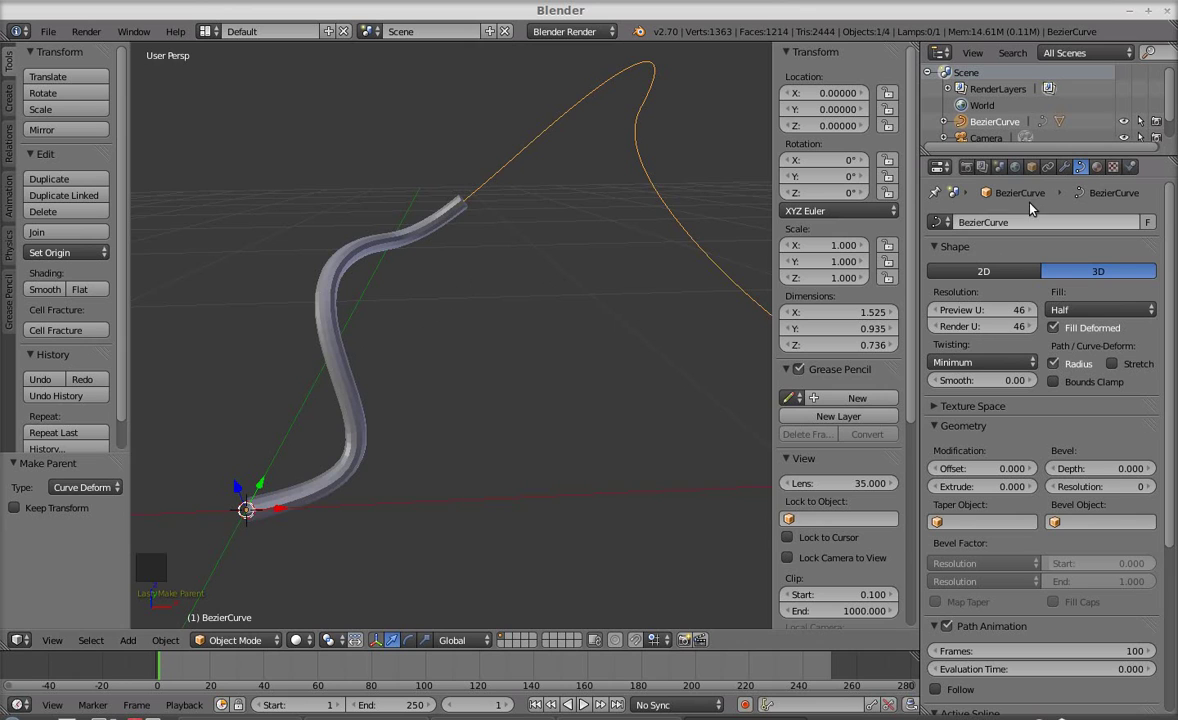
- Set the curve's Fill to Full and its Bevel Depth to 0.034, forming a thick tube
left_click(1088, 315)
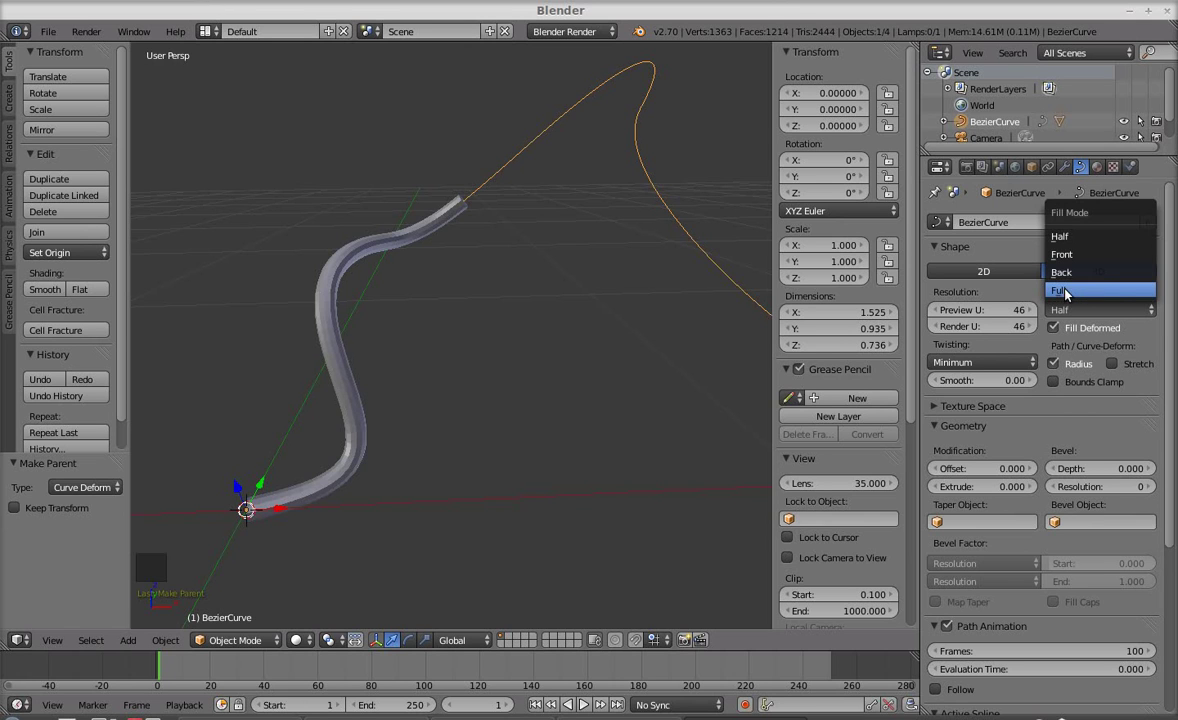
scroll("down", 3)
scroll("down", 3)
left_click(1086, 407)
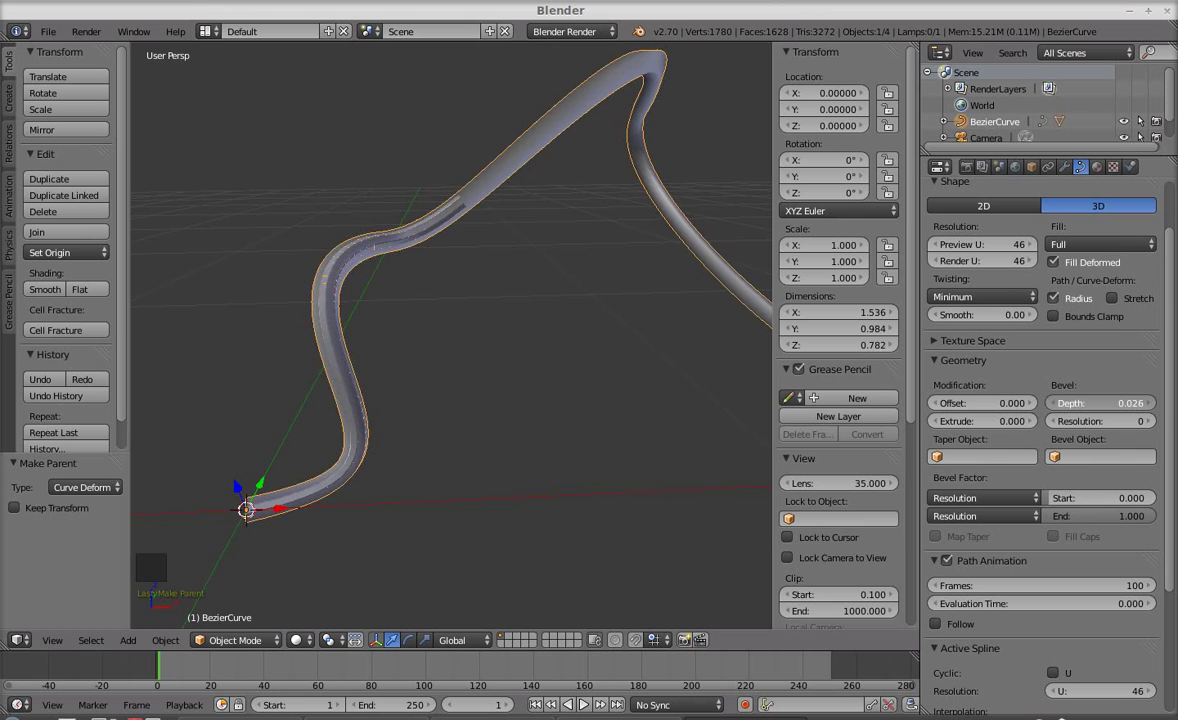
middle_click(409, 378)
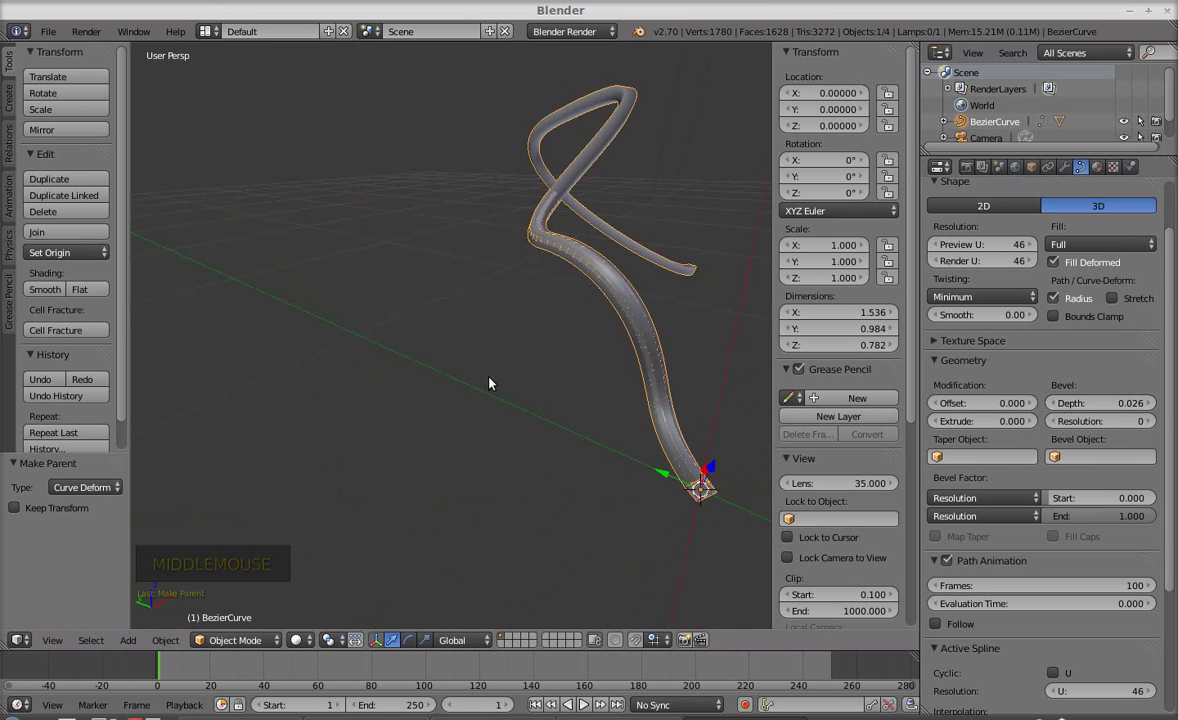
left_click(1109, 410)
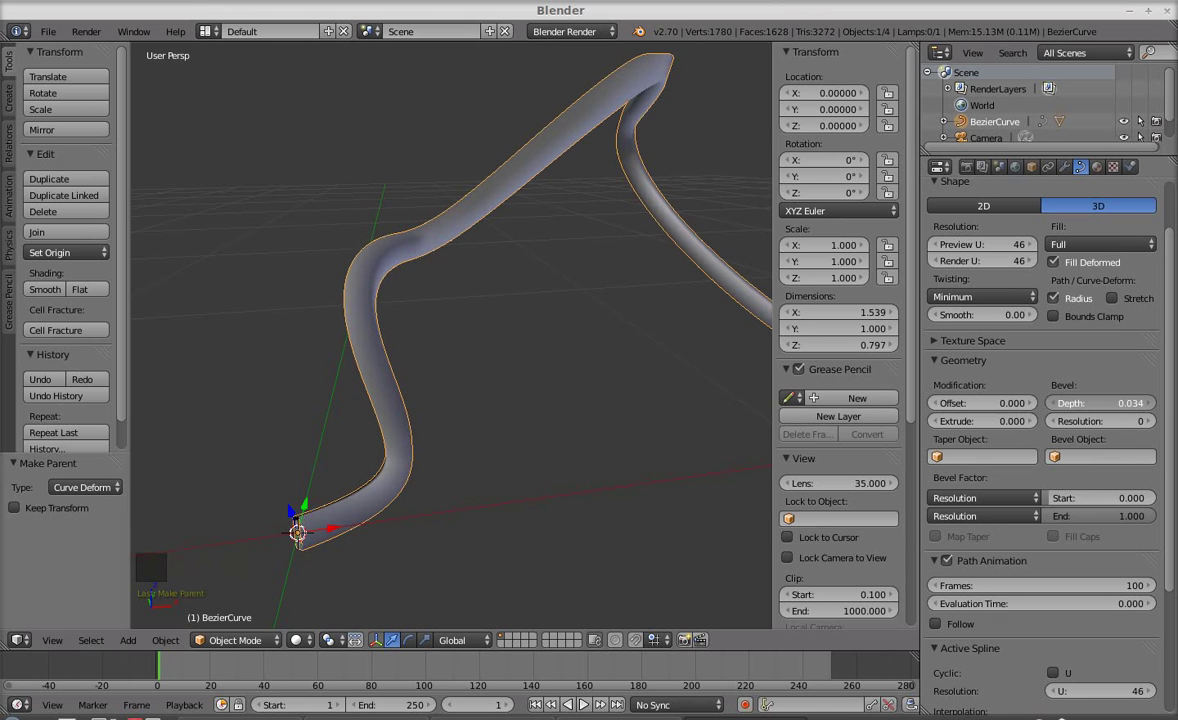
middle_click(535, 317)
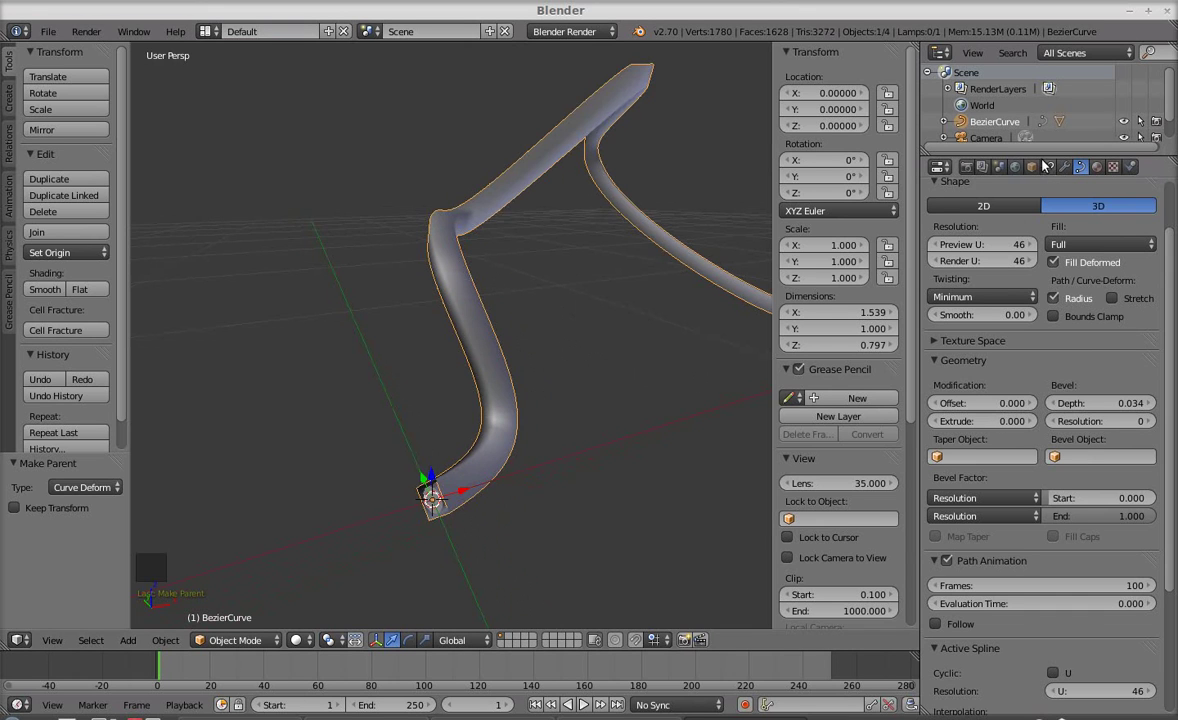
- Set the curve object's Maximum Draw Type to Wire so the tube shows as wireframe
left_click(1033, 171)
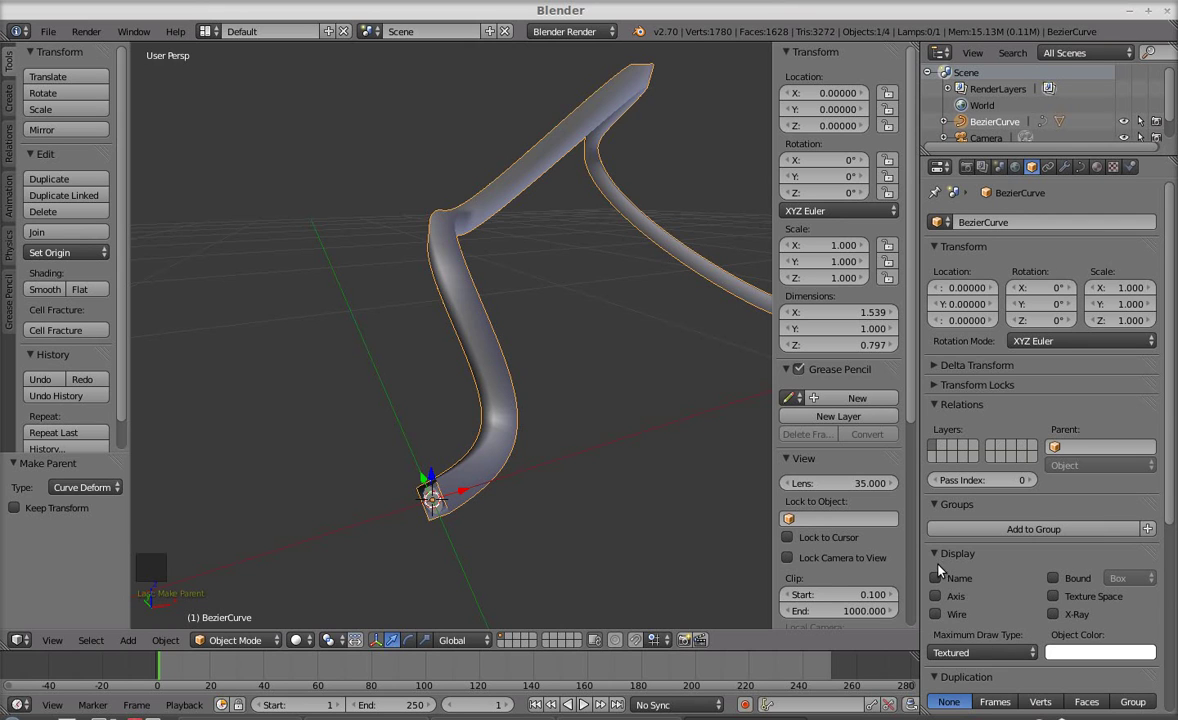
left_click(1005, 657)
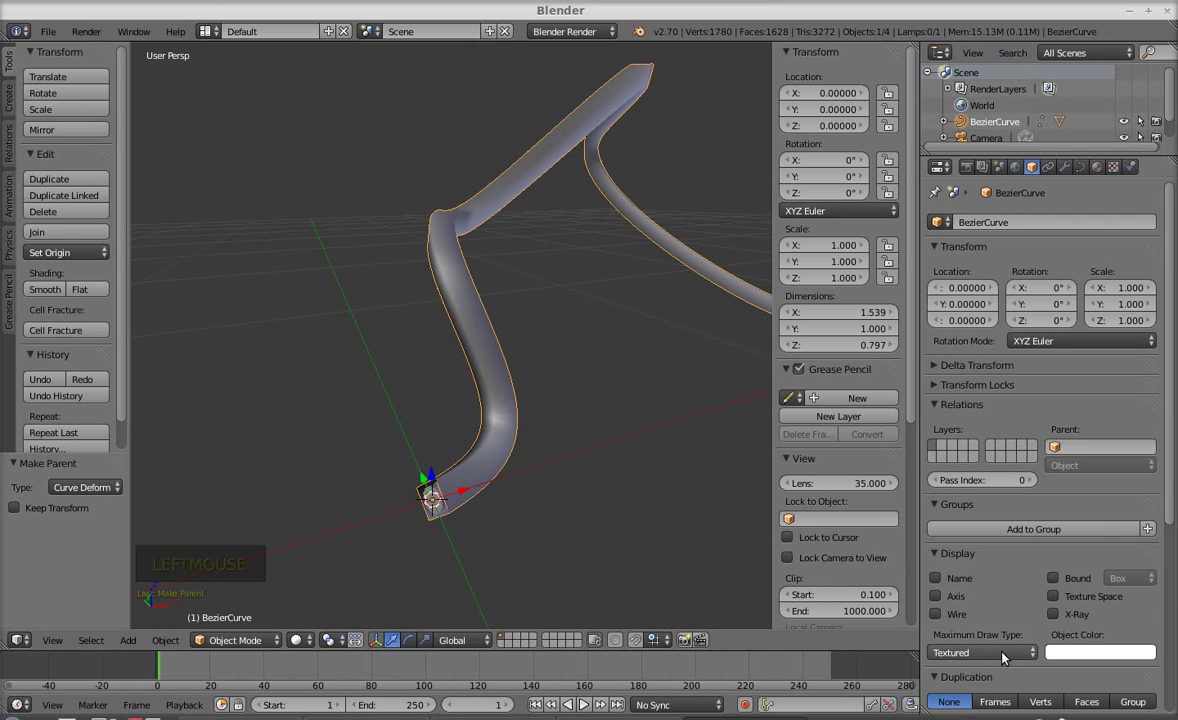
left_click(1005, 657)
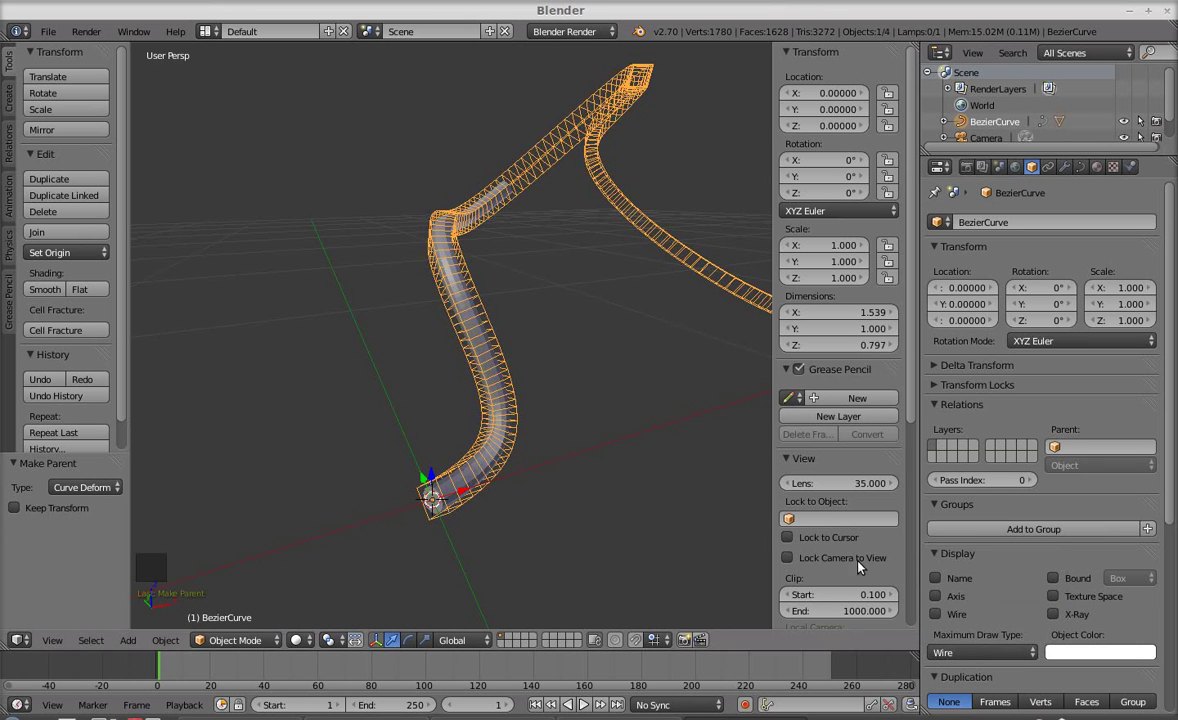
middle_click(542, 363)
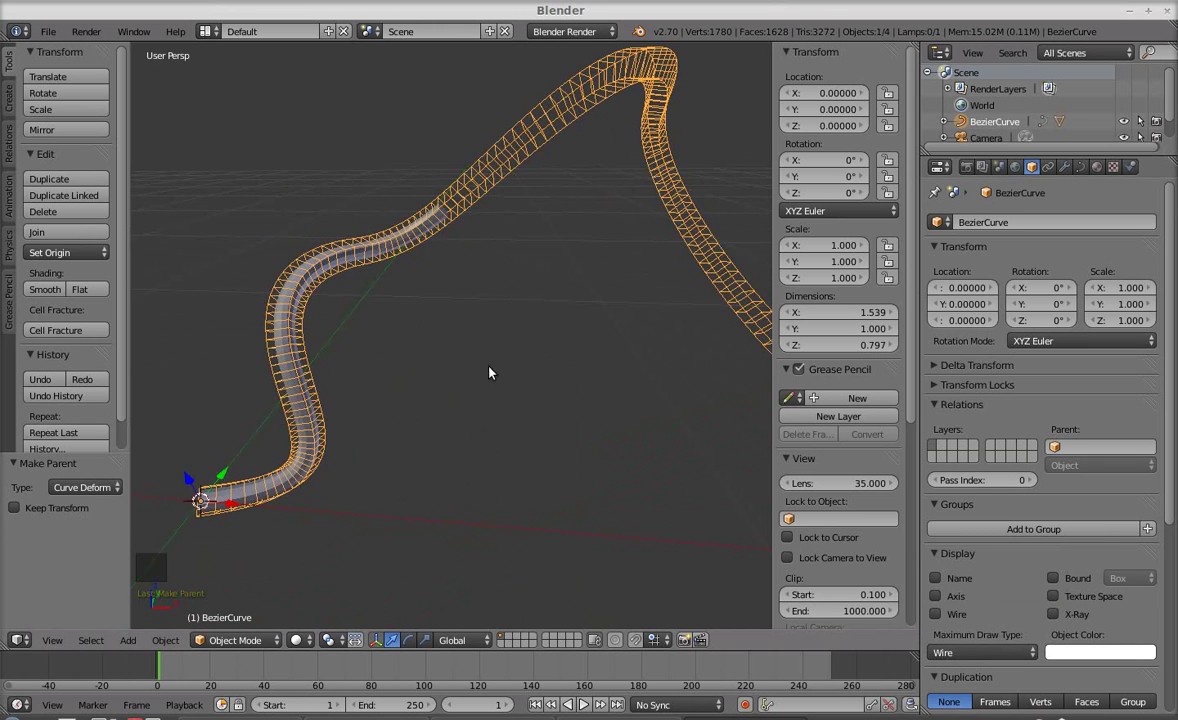
scroll("up", 3)
middle_click(505, 353)
scroll("down", 3)
middle_click(643, 436)
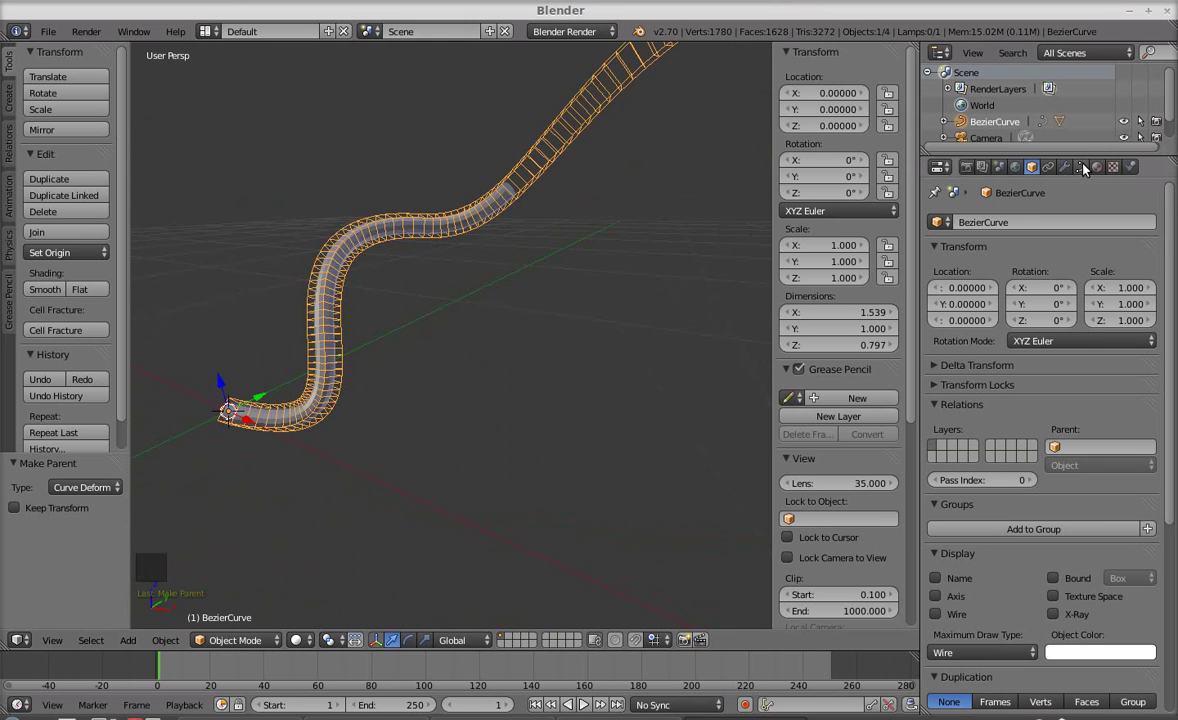
- Raise the tube's Bevel Resolution to 3 for a rounder cross-section
left_click(1086, 169)
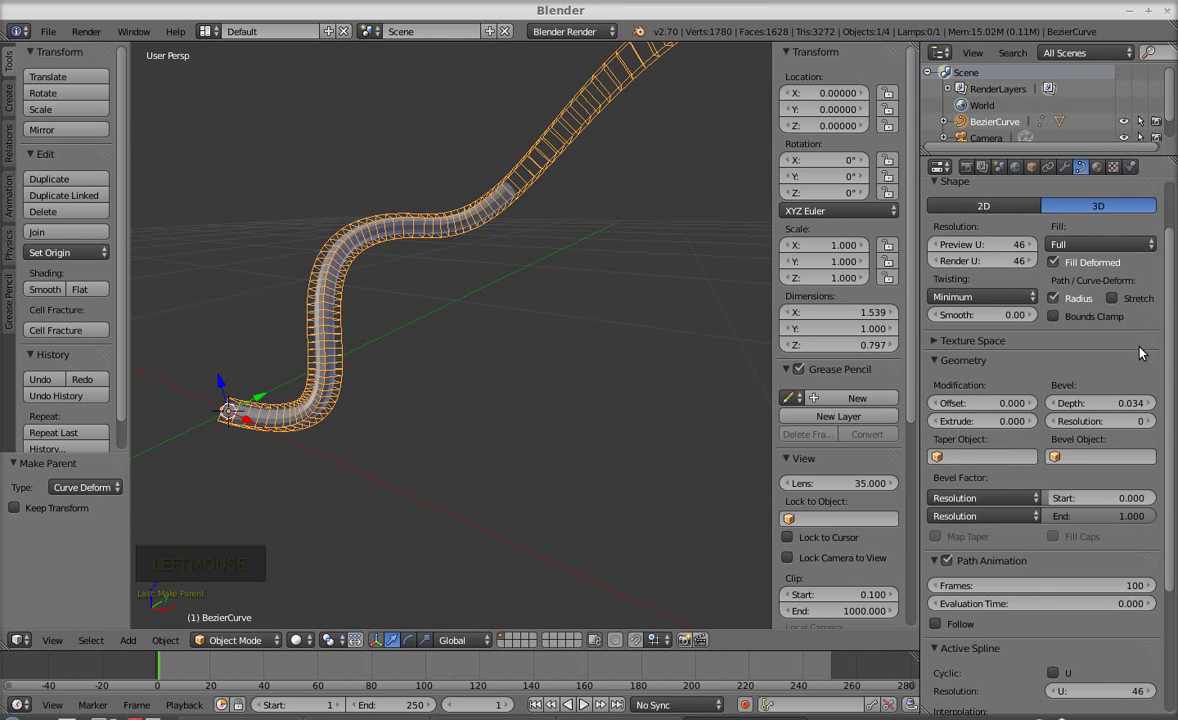
middle_click(511, 280)
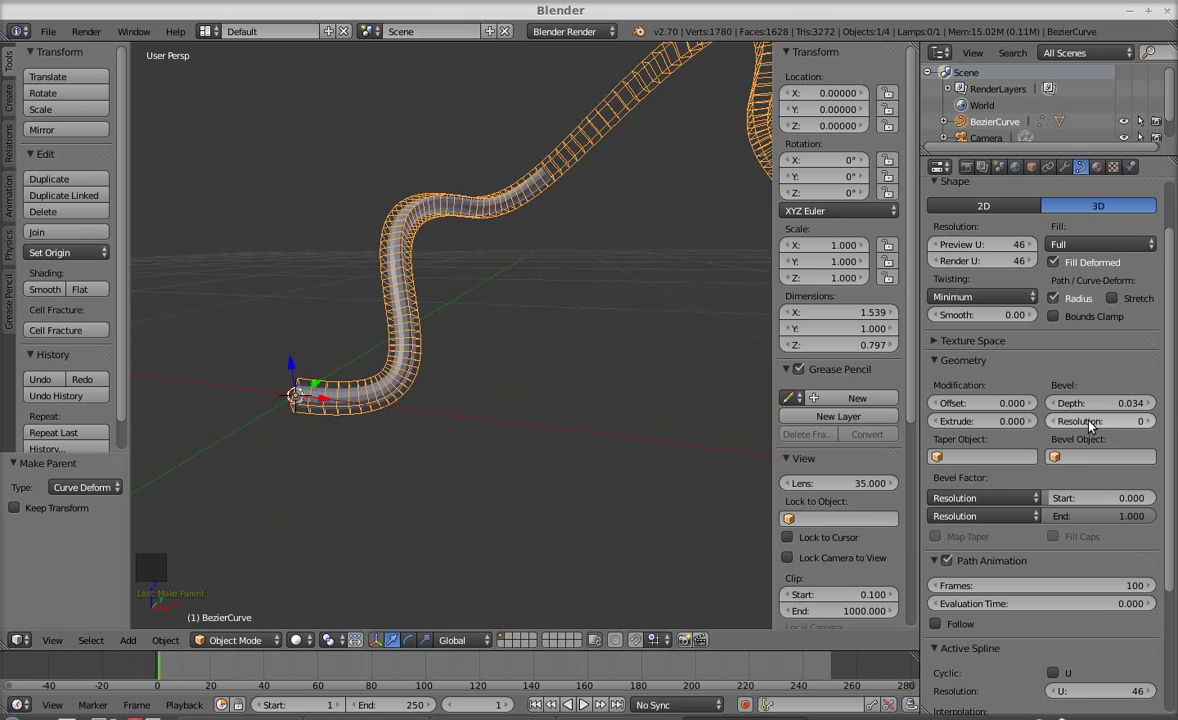
left_click(1150, 428)
left_click(1150, 428)
left_click(1150, 428)
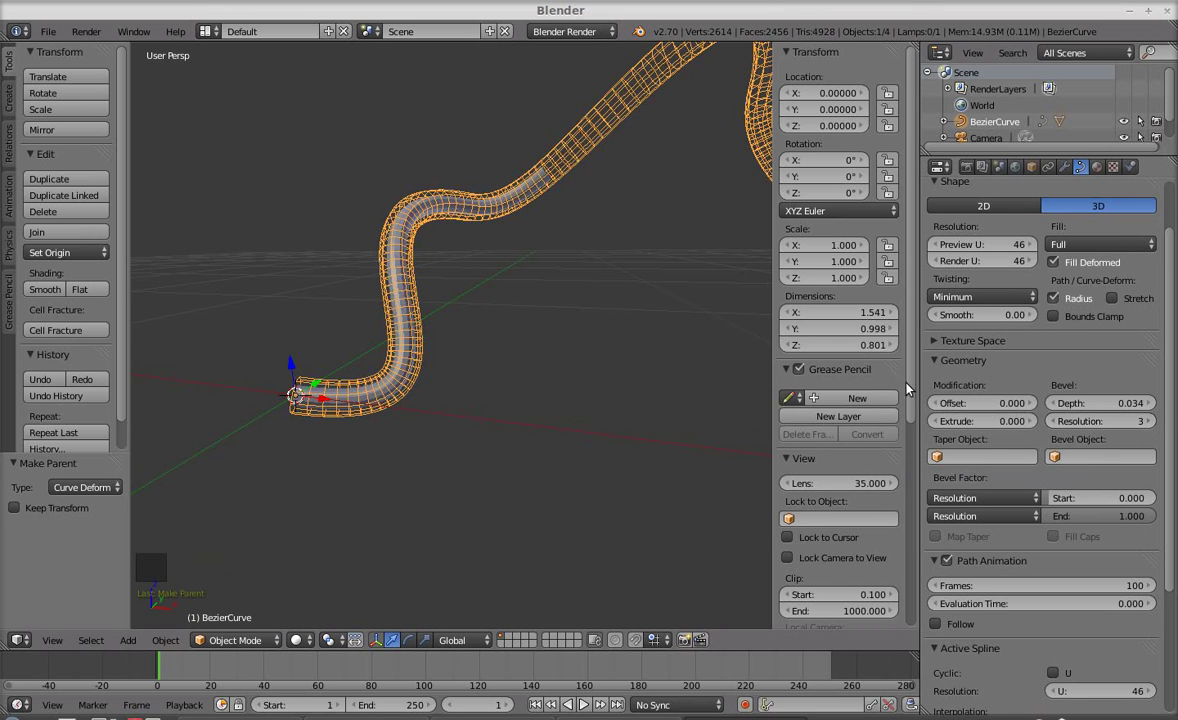
middle_click(641, 315)
scroll("down", 3)
scroll("down", 3)
middle_click(640, 393)
middle_click(542, 383)
- Reset the Cylinder's Scale X to 1.000 and show its modifiers
left_click(401, 250)
middle_click(545, 320)
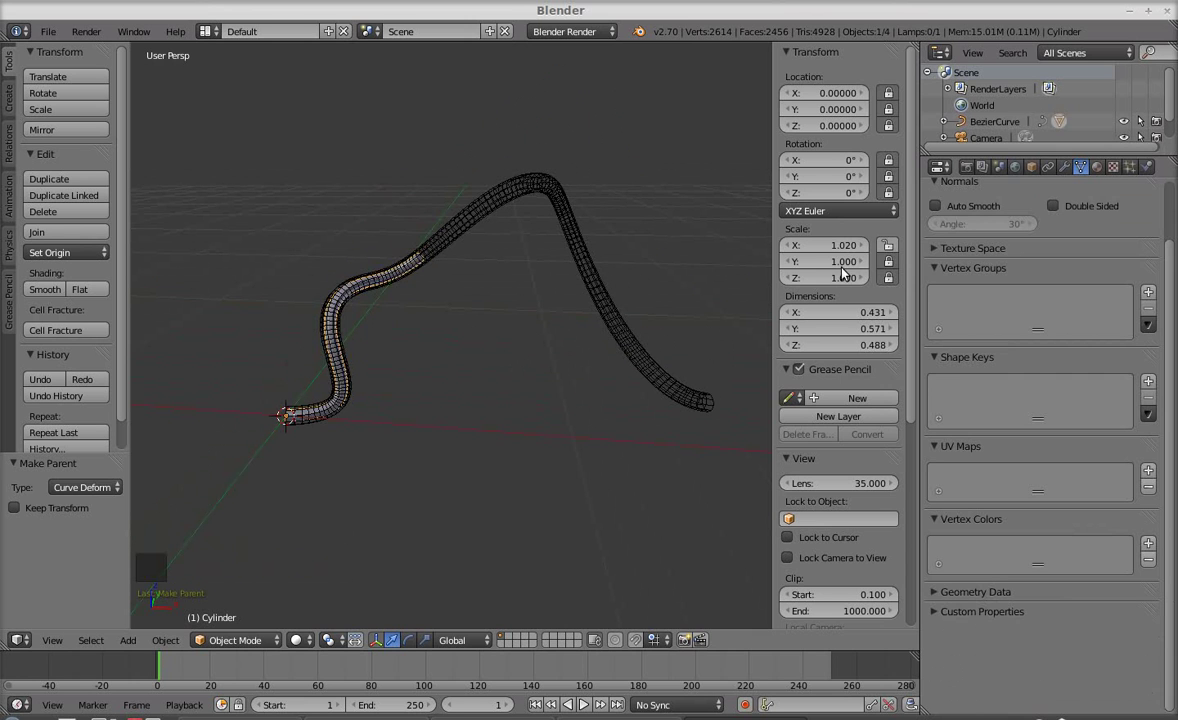
left_click(822, 248)
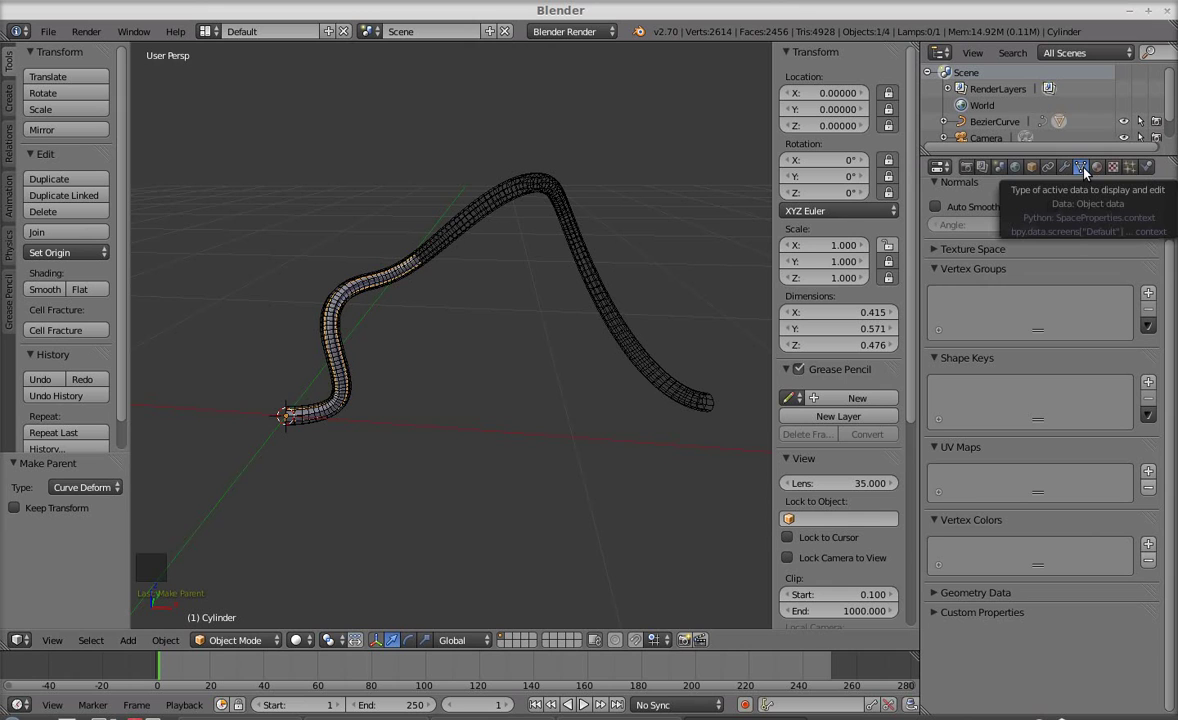
left_click(1071, 168)
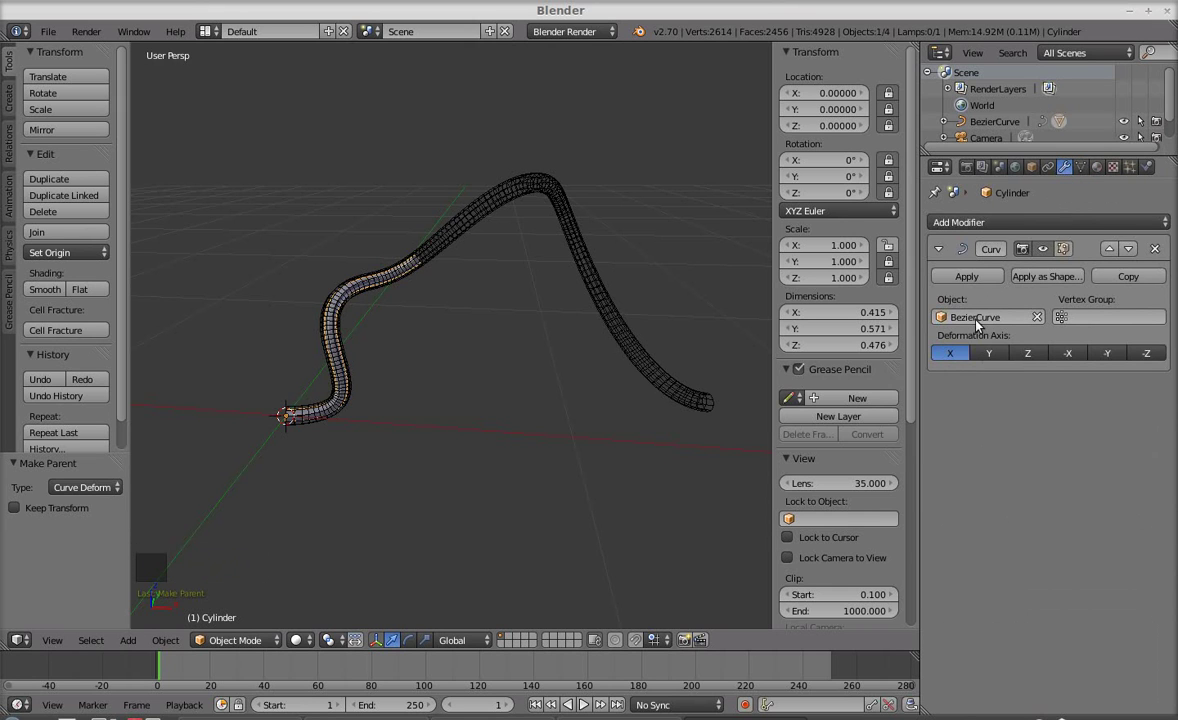
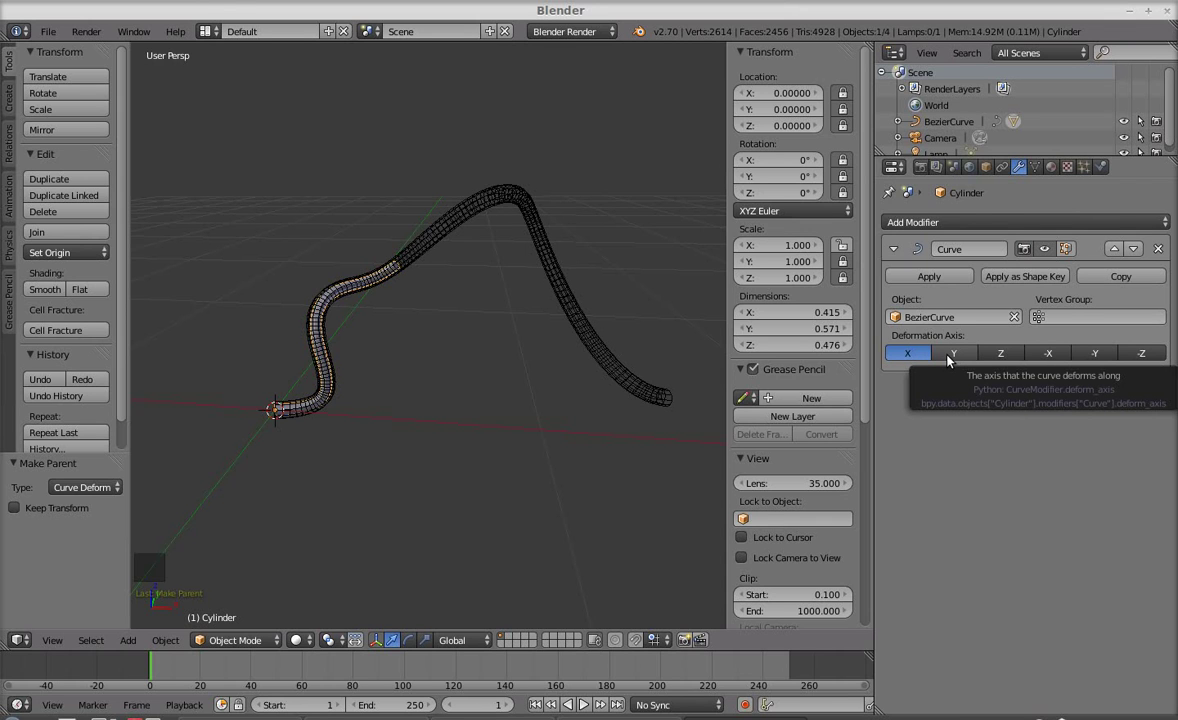
- Try the Curve modifier's Y deformation axis, then return it to X
left_click(950, 360)
left_click(1010, 361)
left_click(905, 360)
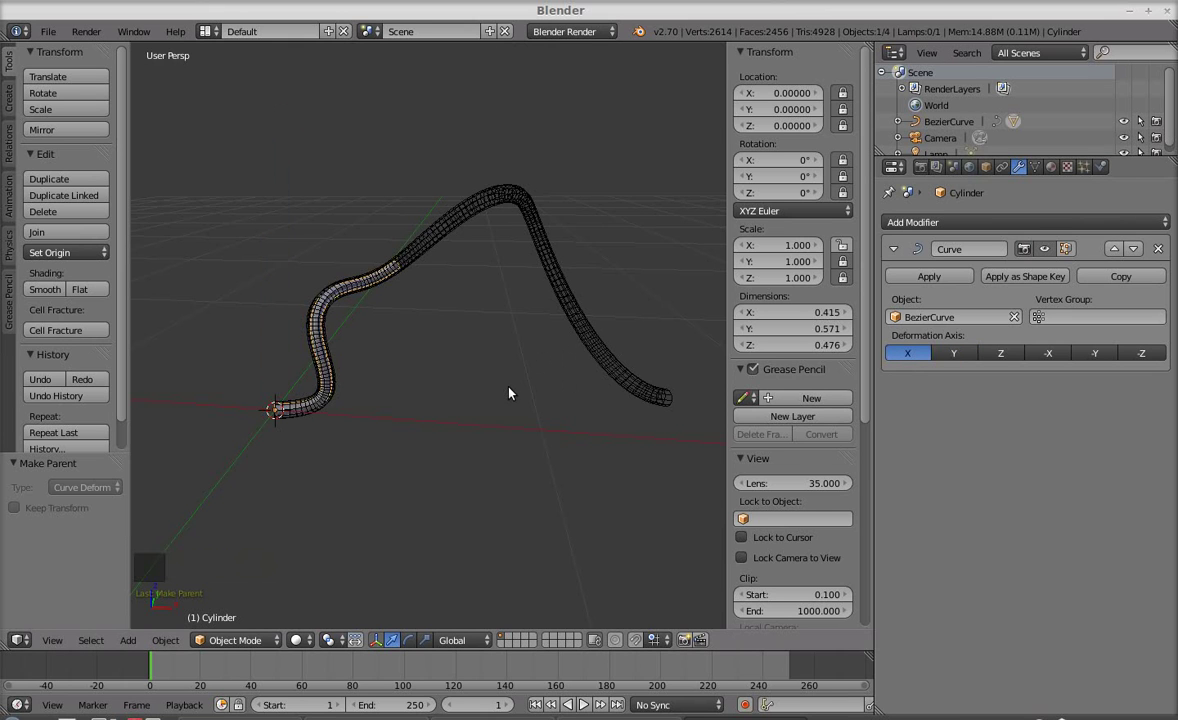
middle_click(482, 446)
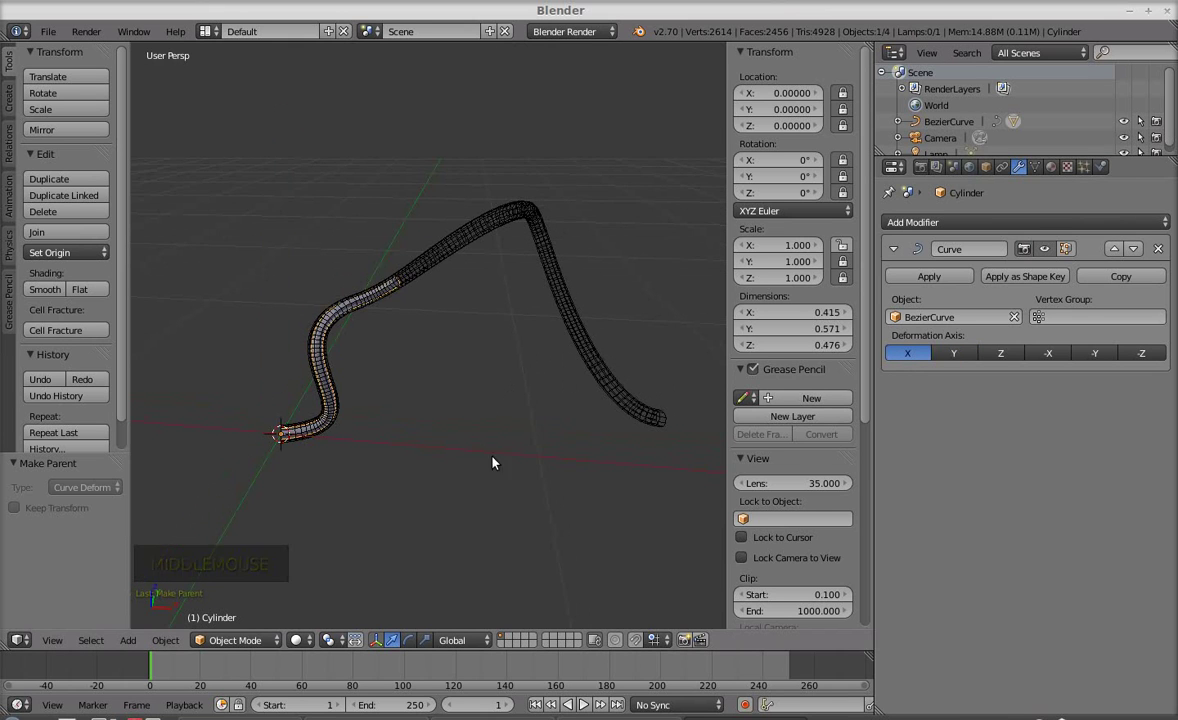